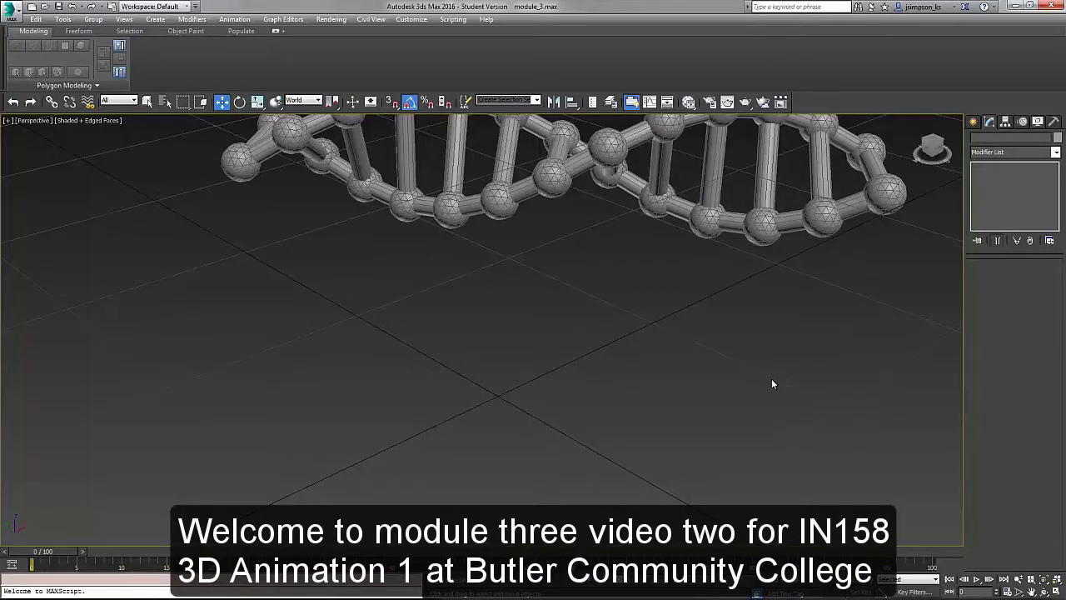
Show the Standard Primitives creation list in the Create panel
click(974, 122)
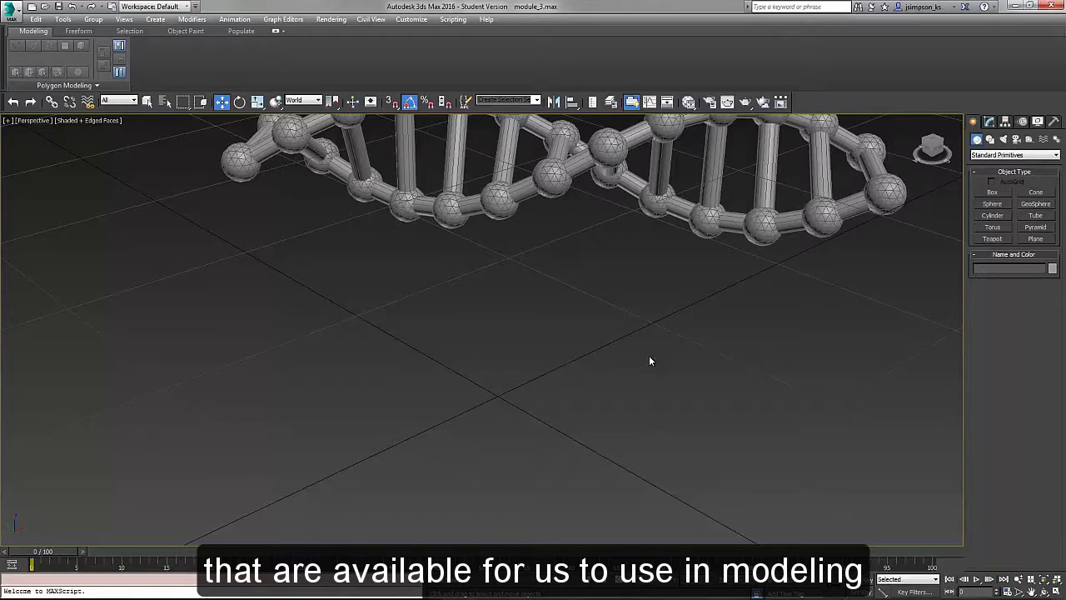
Create a 1×1×12 box with 12 height segments at the origin via Keyboard Entry
click(994, 193)
click(1024, 313)
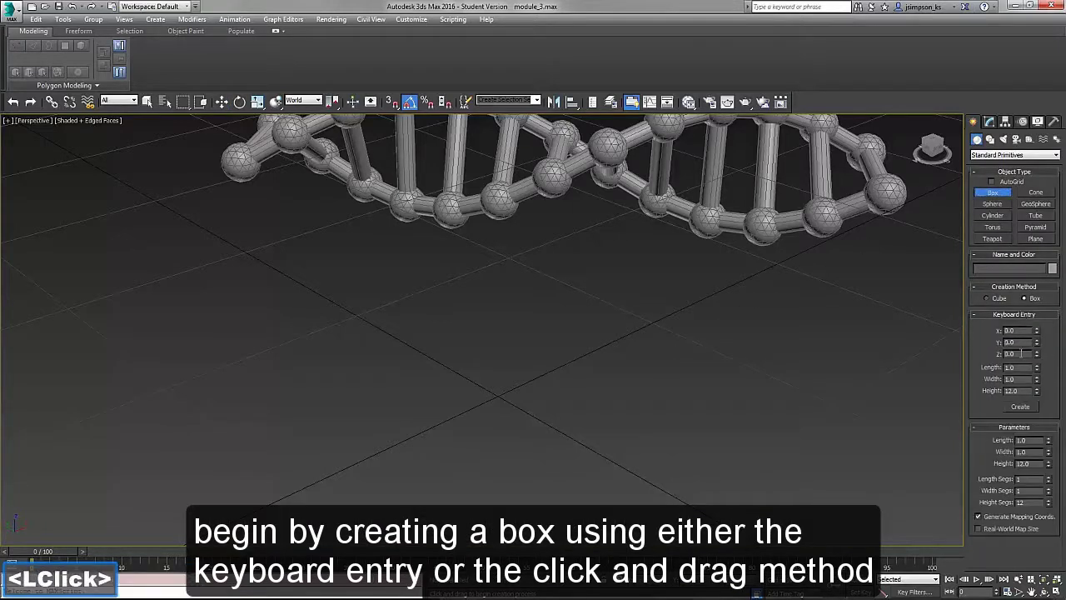
click(1029, 407)
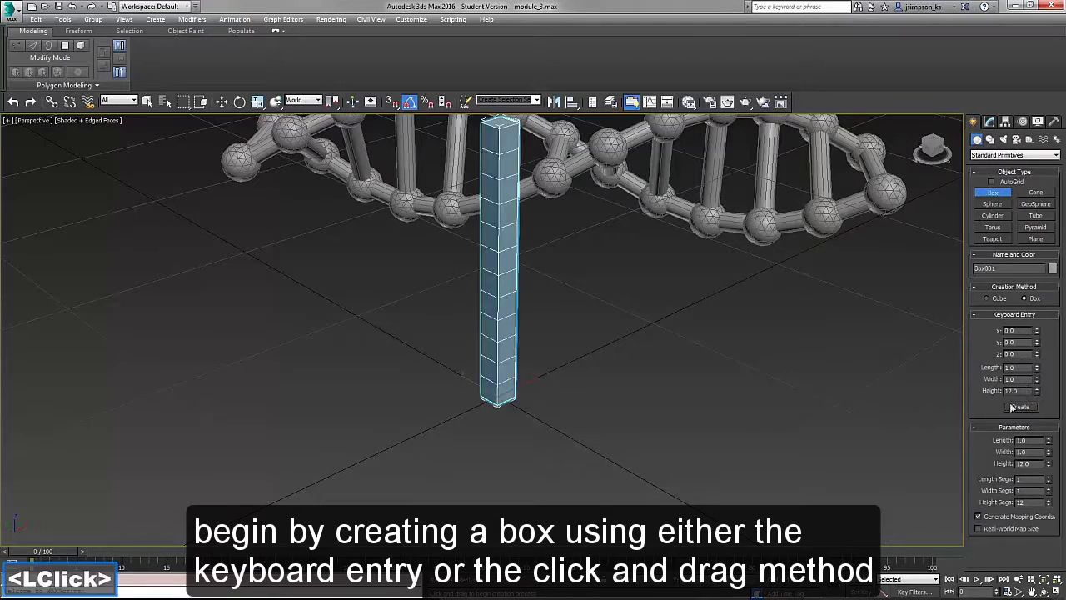
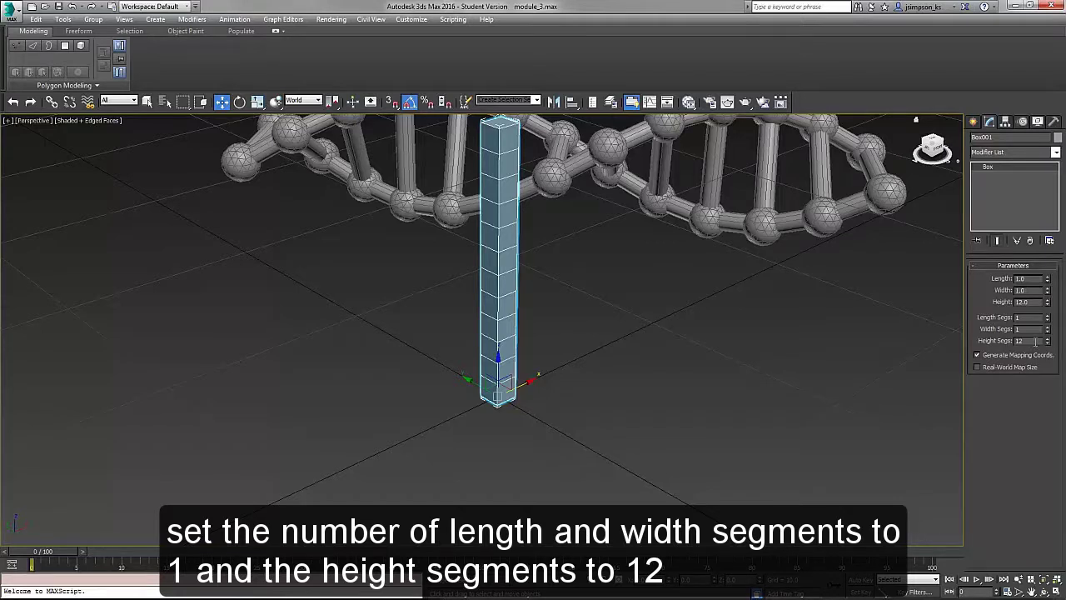
Add a Bend modifier to the tall box from the Modifier List
click(1008, 155)
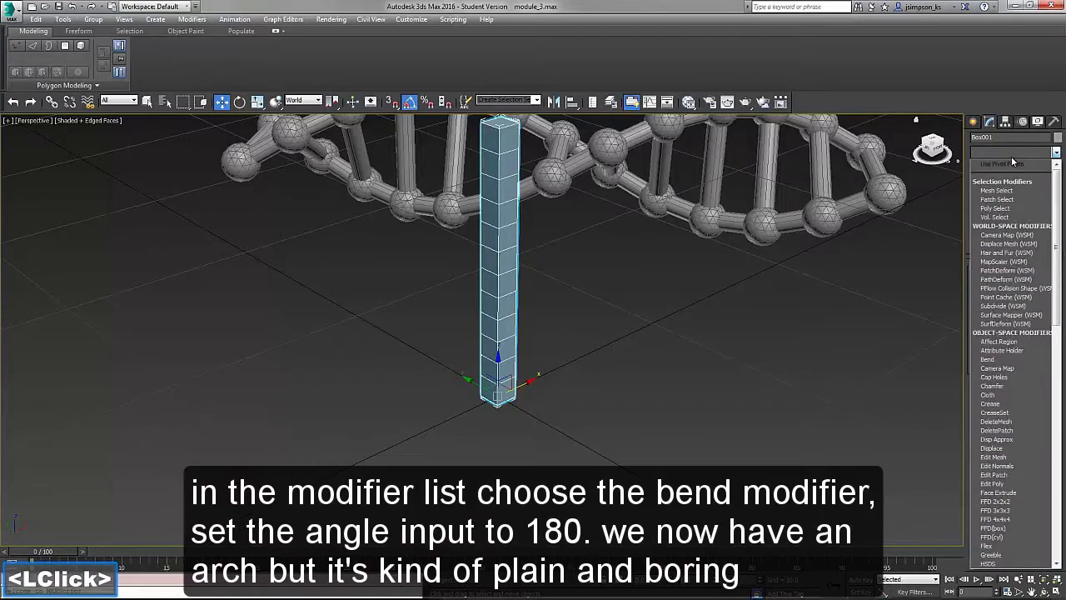
click(1001, 168)
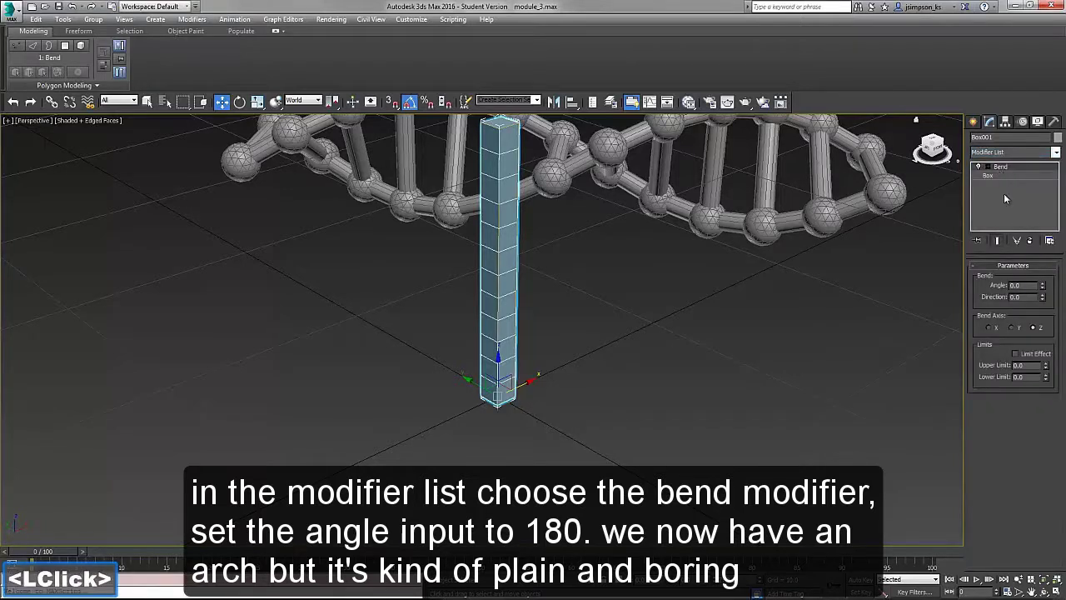
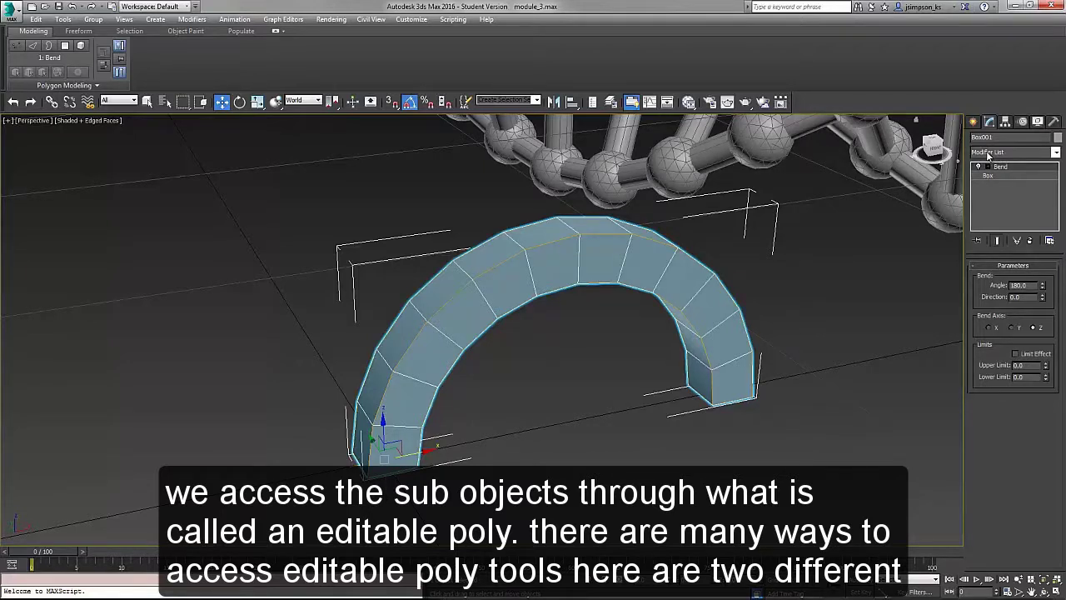
click(992, 153)
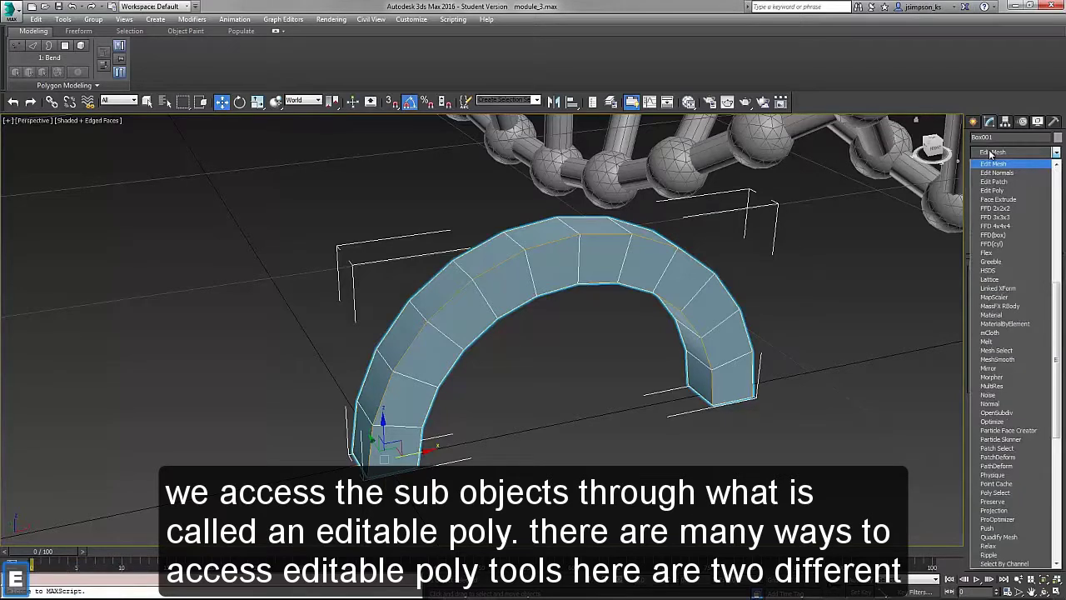
click(998, 193)
click(990, 354)
double_click(1003, 352)
click(1014, 356)
click(1027, 354)
click(1039, 354)
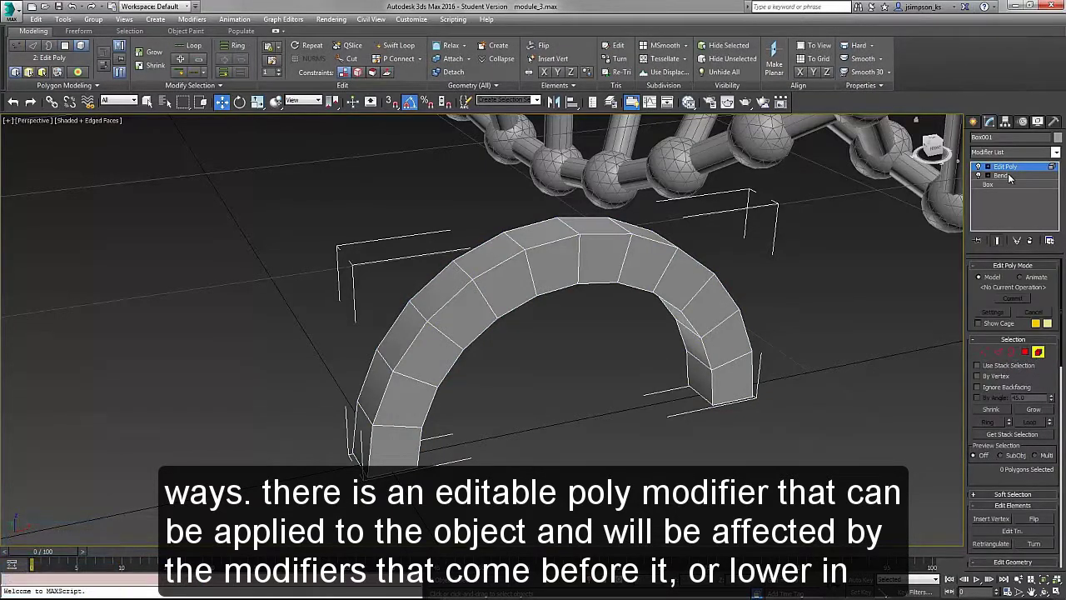
click(1011, 177)
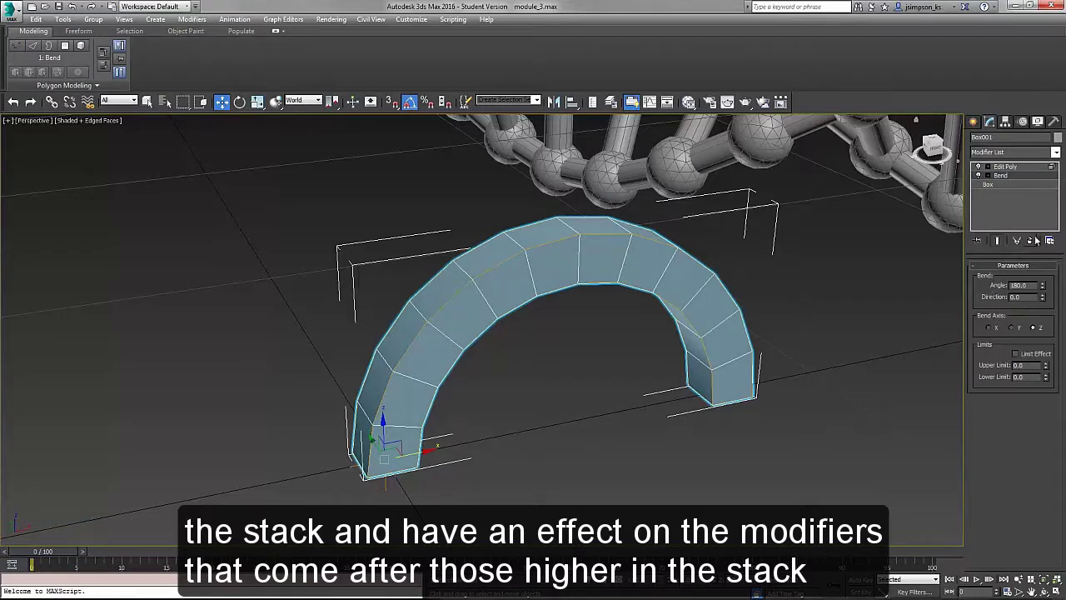
click(992, 187)
click(1009, 178)
click(1006, 169)
click(470, 98)
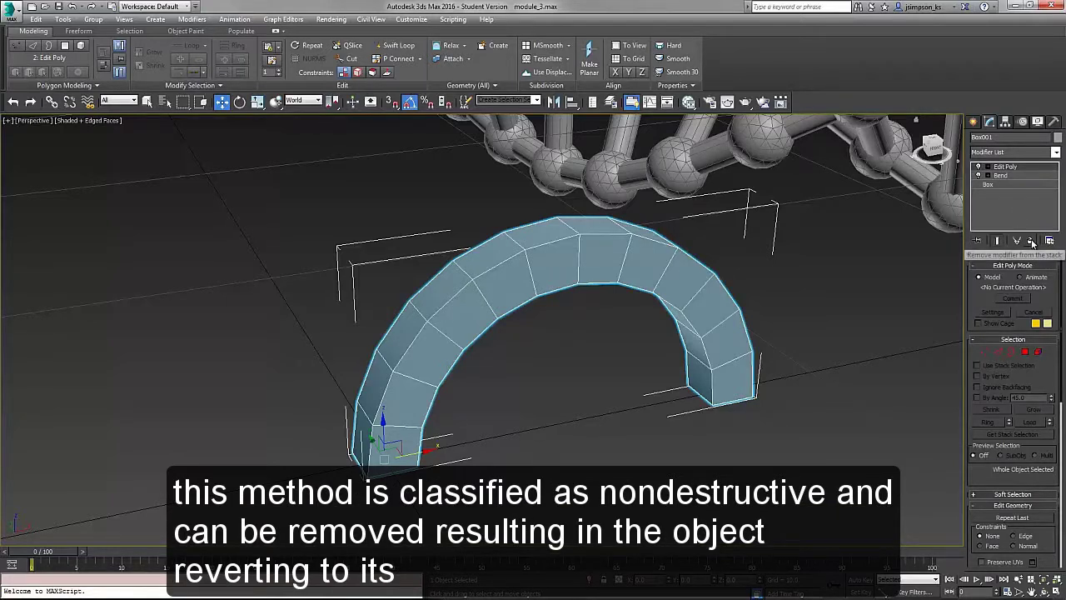
Convert the bent arch to an Editable Poly, collapsing its modifier stack
click(1033, 241)
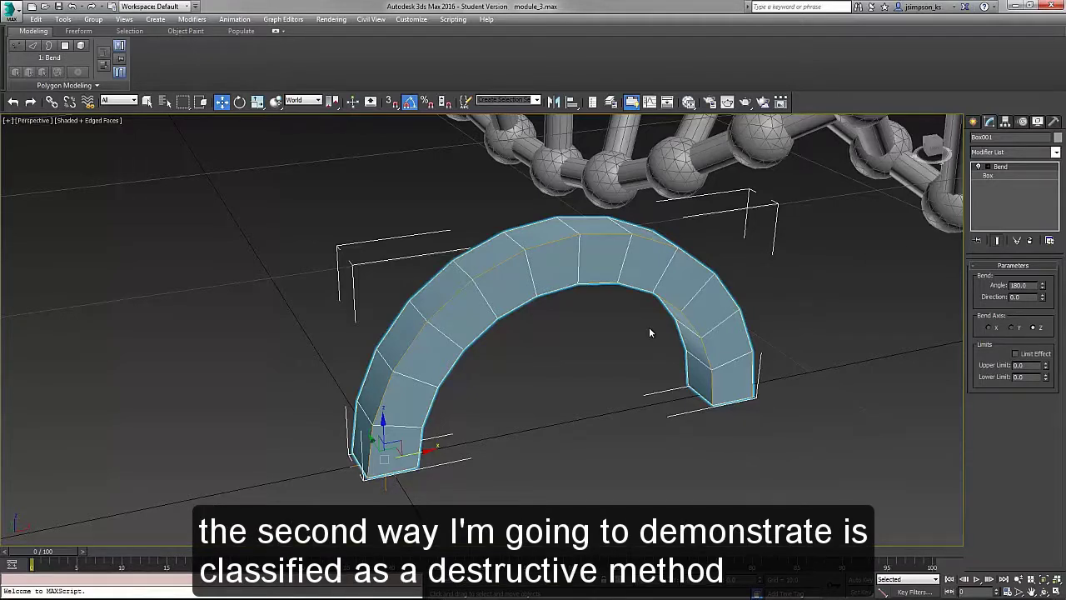
right_click(613, 275)
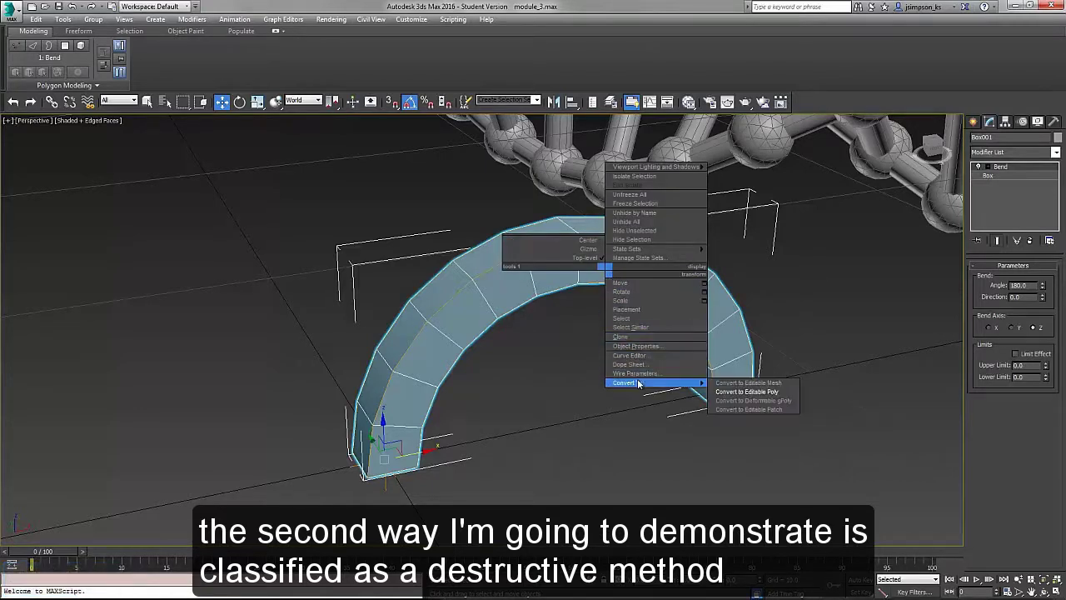
click(757, 392)
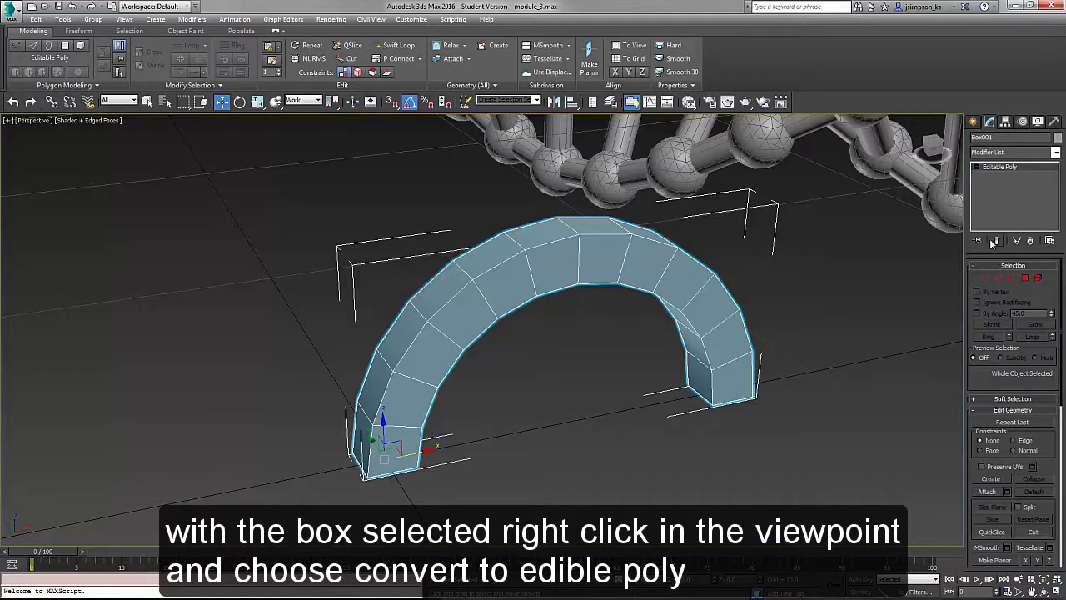
Enter Vertex sub-object level on the arch and bring its top into view
click(982, 168)
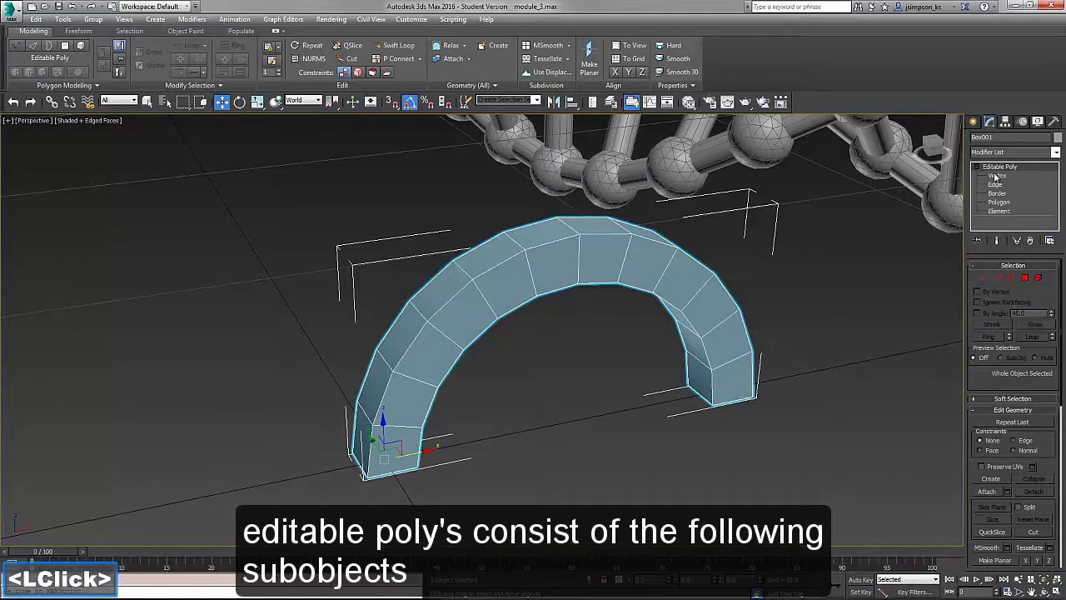
click(1004, 176)
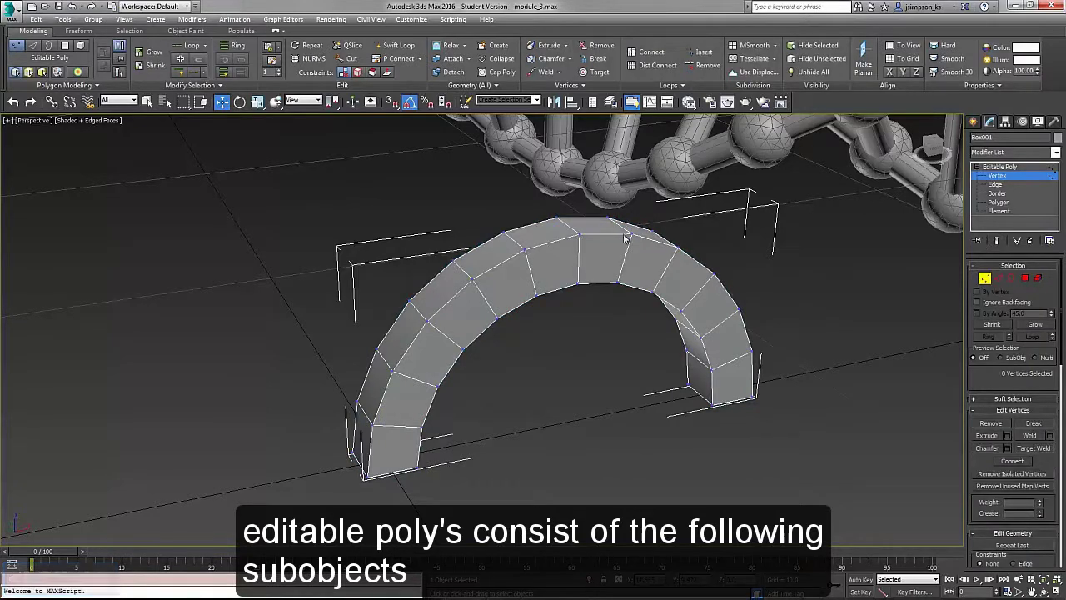
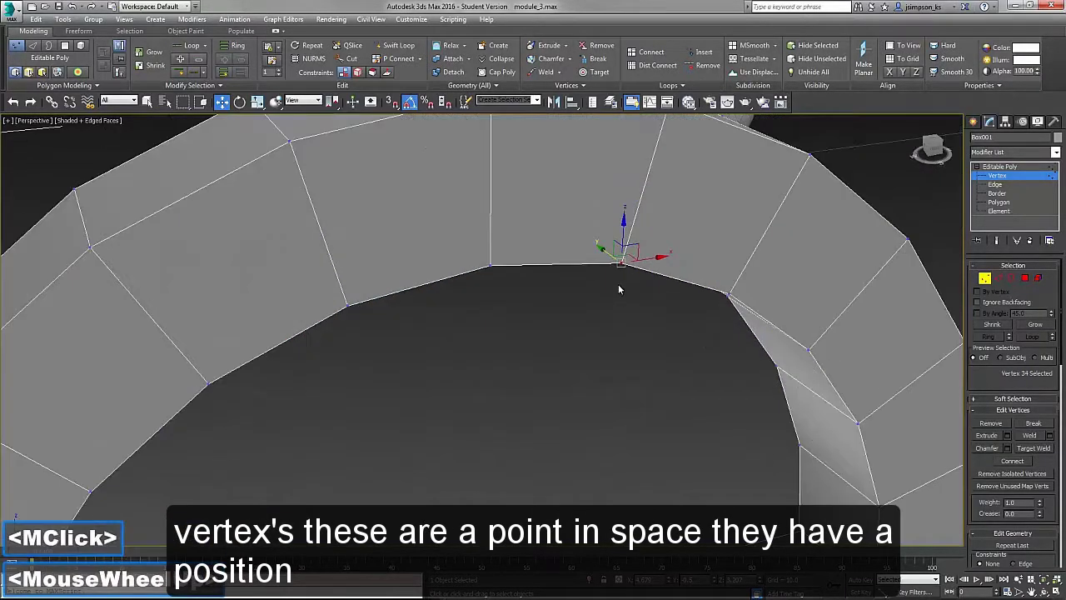
middle_click(621, 281)
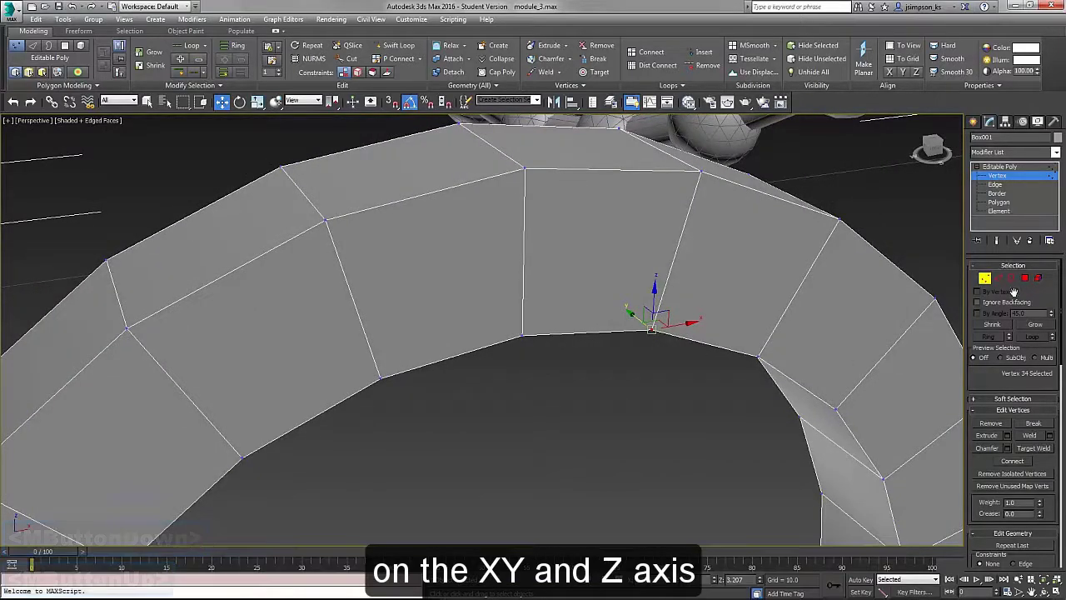
Switch the arch to Edge sub-object level
click(999, 279)
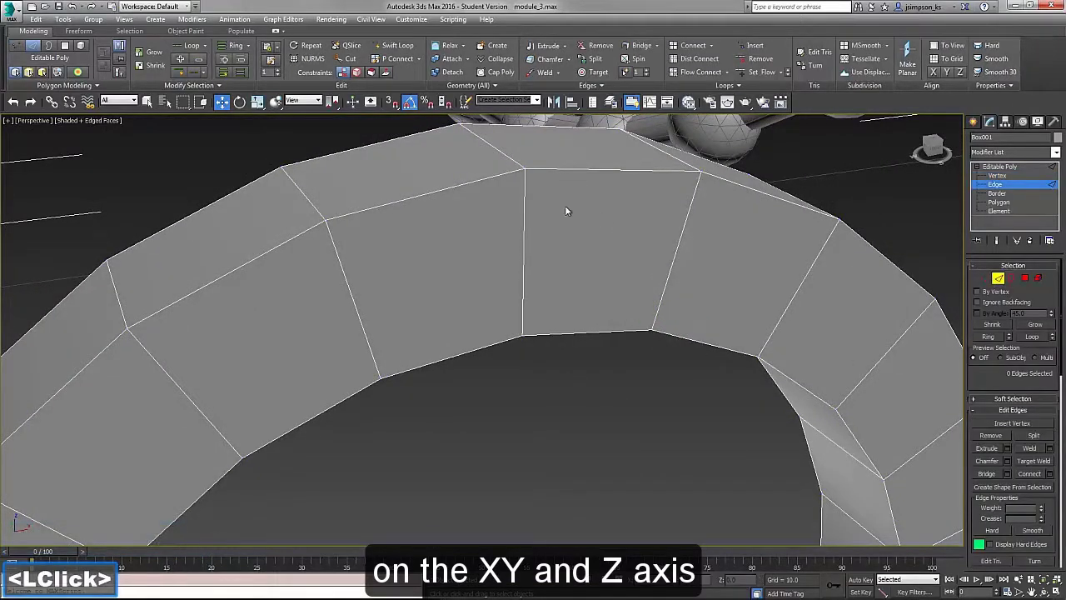
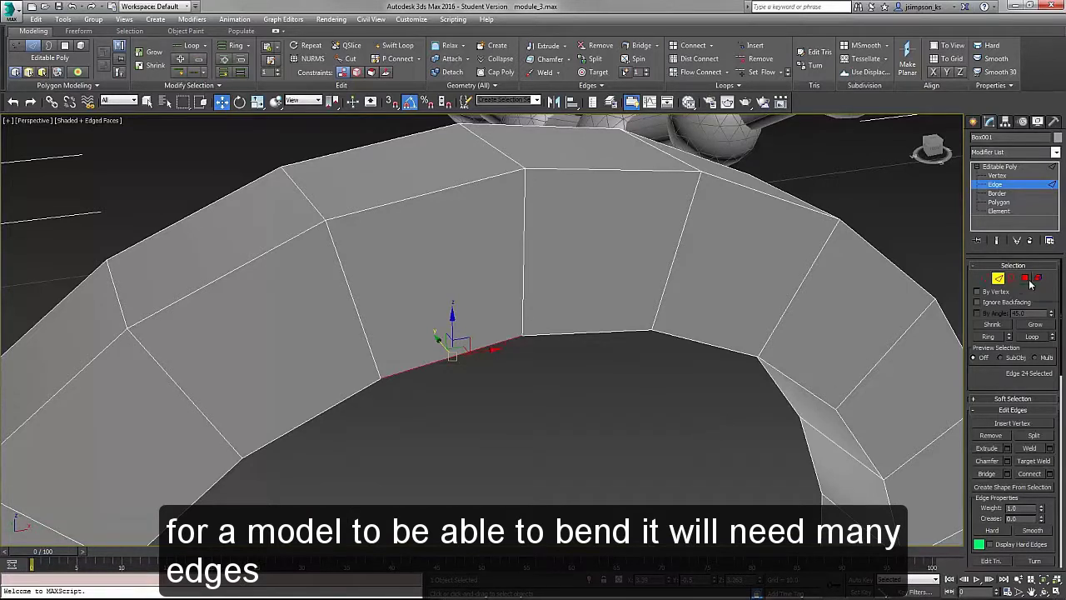
Switch to Polygon sub-object level and recentre the arch in the viewport
click(1025, 279)
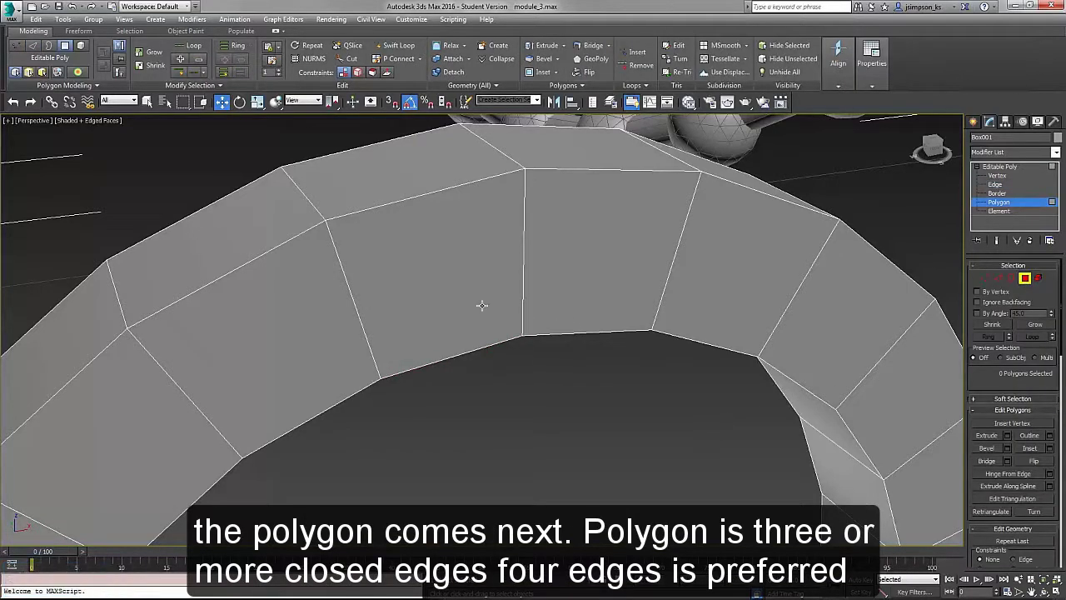
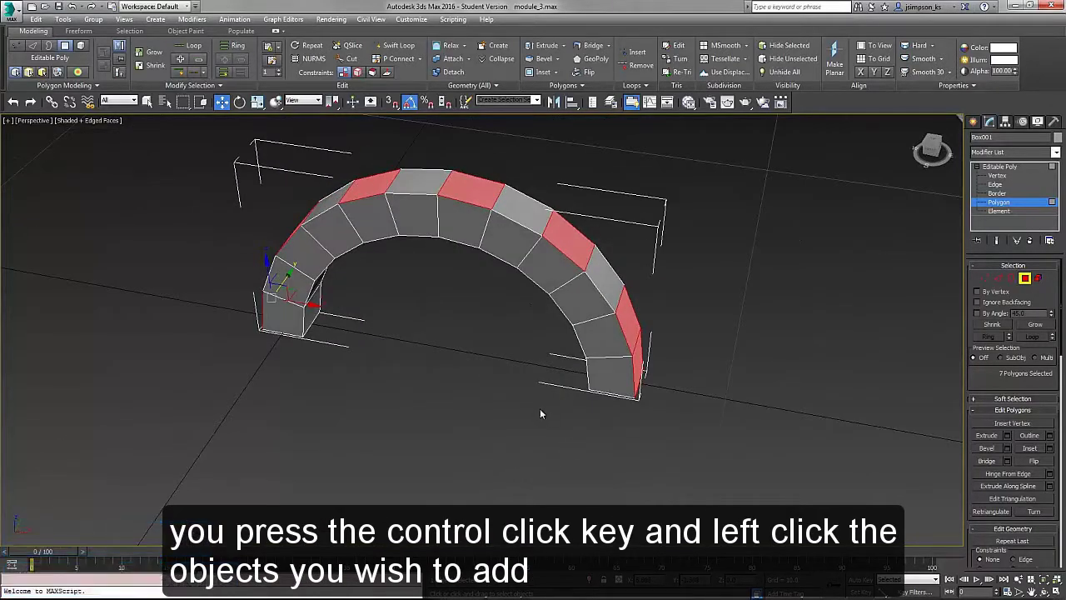
middle_click(547, 413)
middle_click(560, 466)
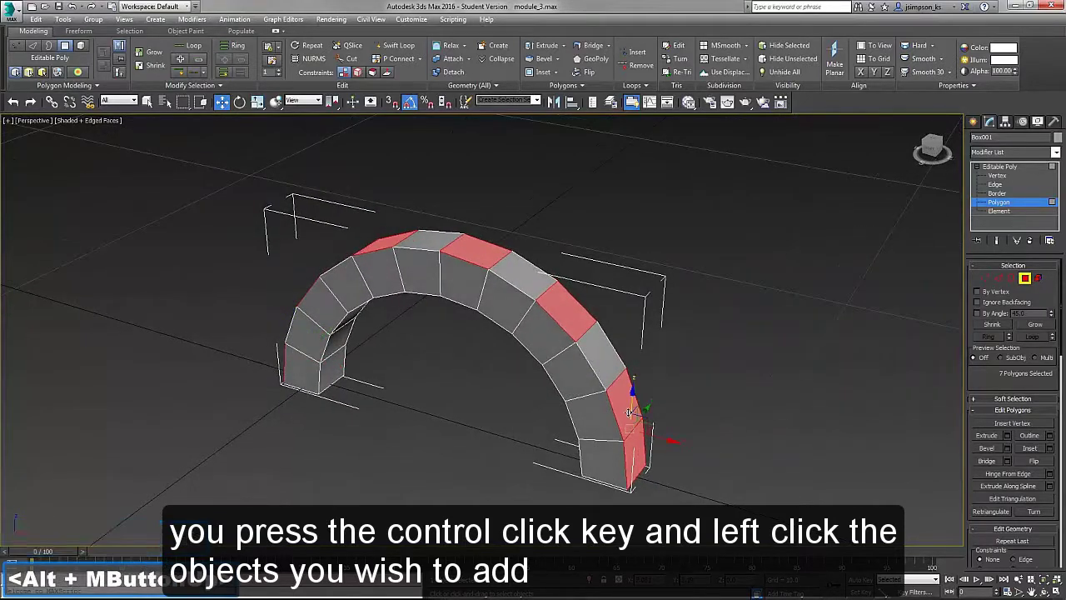
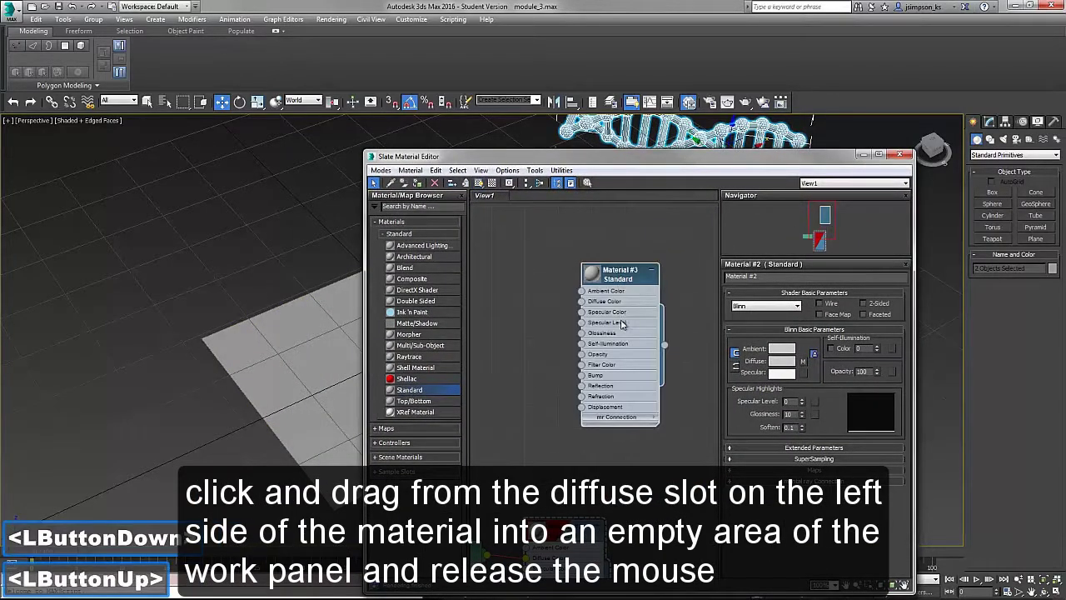
Start pulling a connection out of Material #3's Diffuse Color input in the Slate editor
scroll(up, 3)
middle_click(621, 317)
click(595, 322)
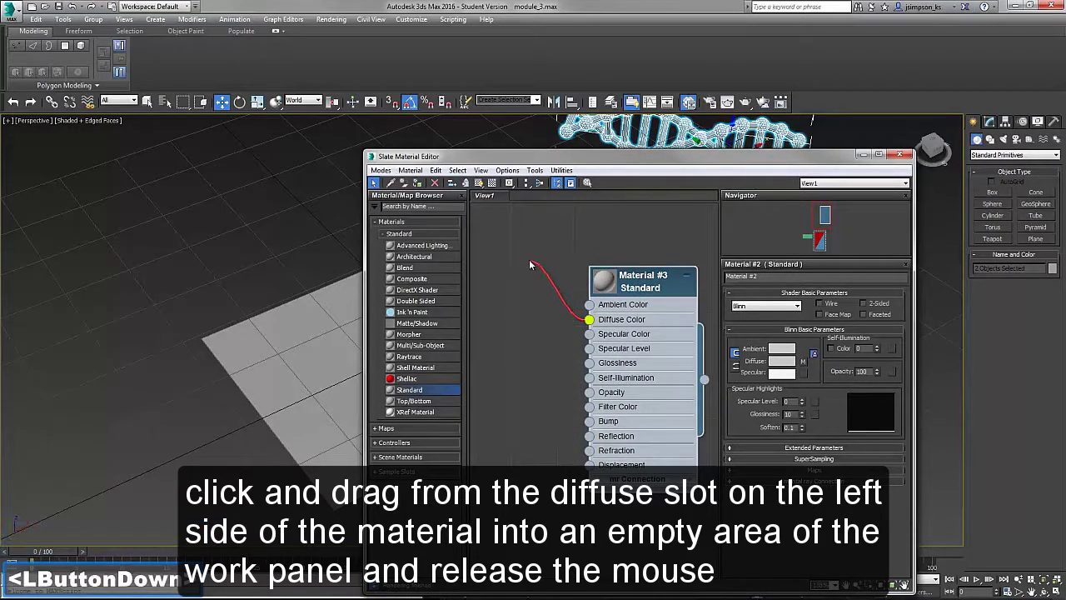
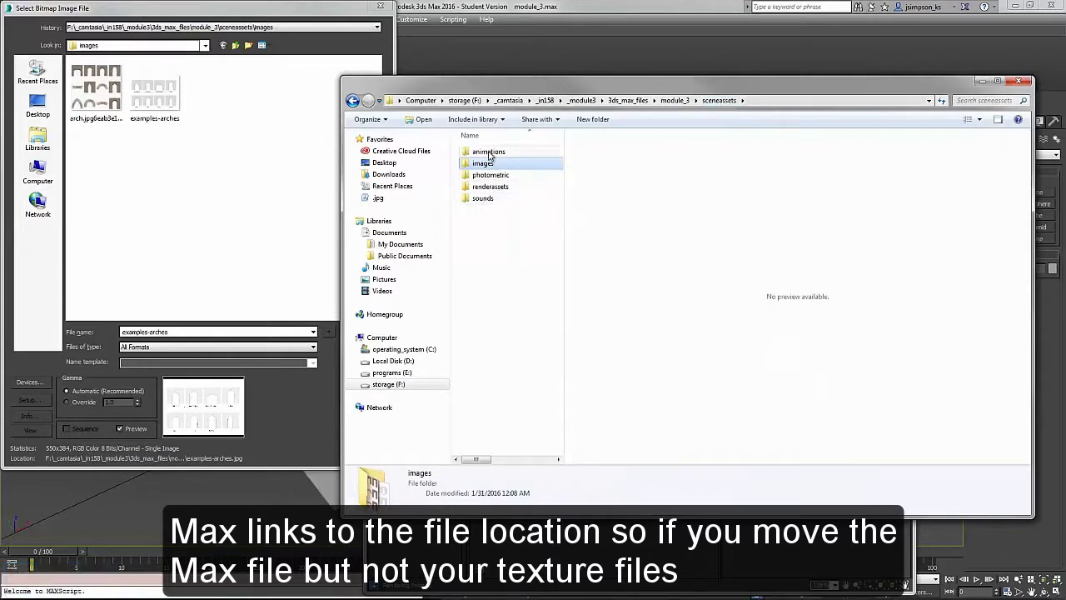
Navigate up to the 3ds_max_files folder containing module_3
click(677, 102)
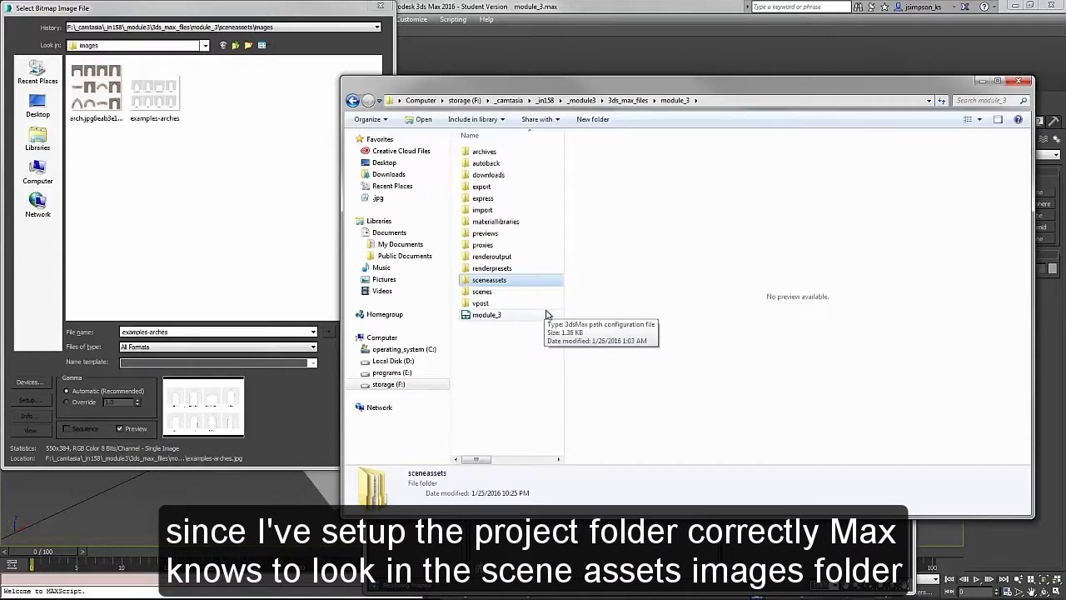
click(627, 99)
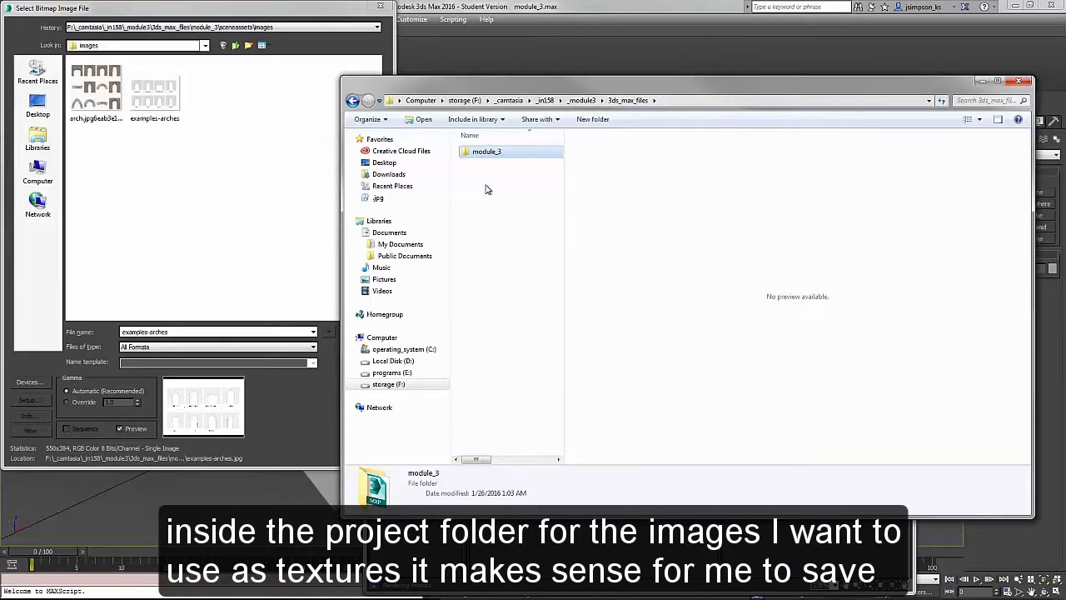
Send the module_3 project folder to a compressed (zipped) folder
right_click(490, 151)
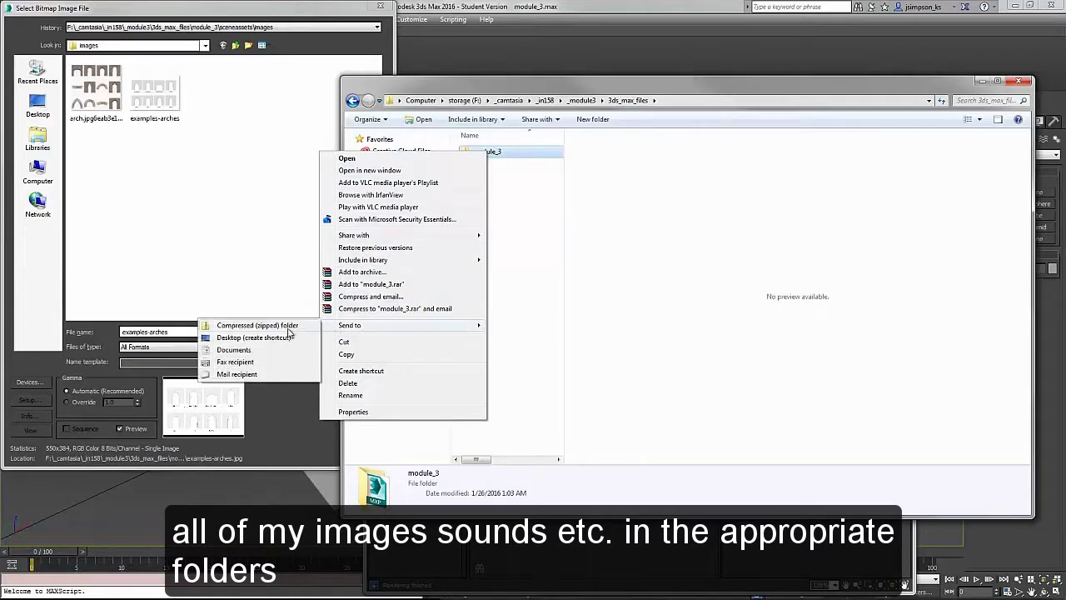
click(270, 326)
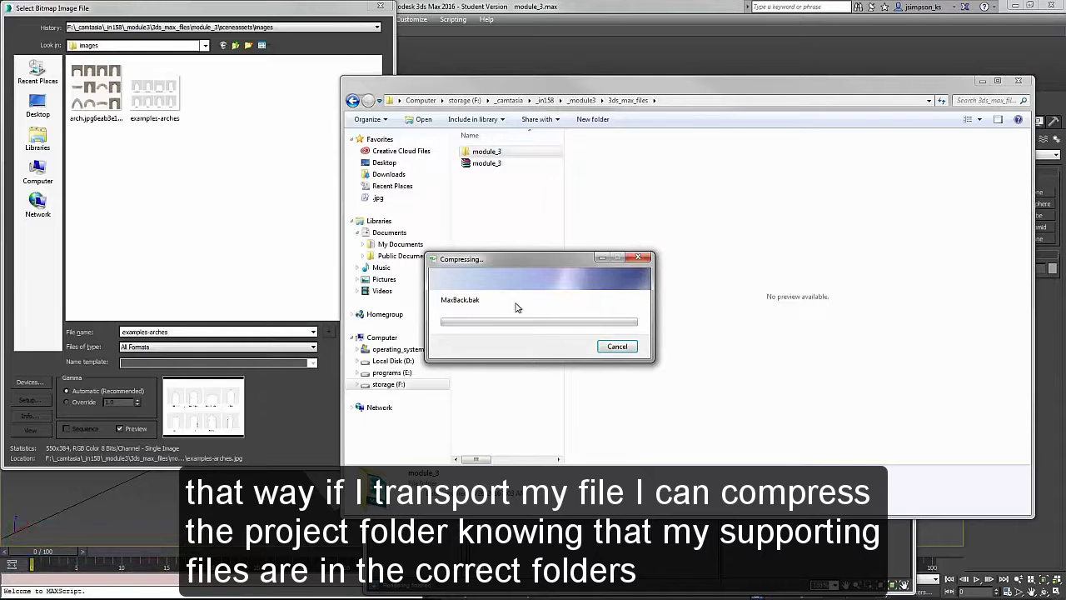
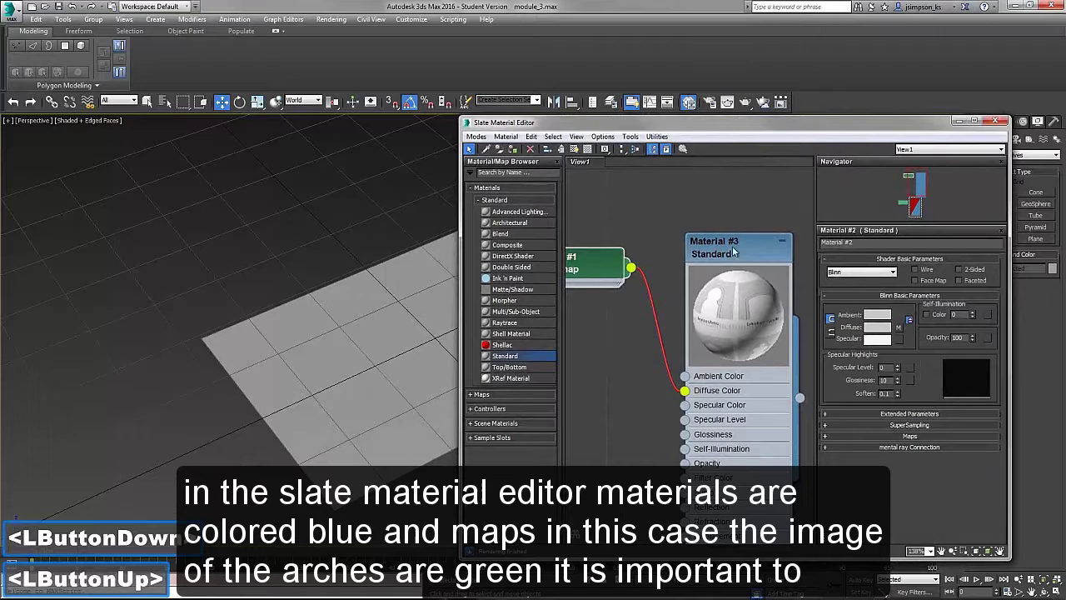
Drag Material #3's output socket onto the reference plane to assign the arch texture
click(736, 248)
click(599, 276)
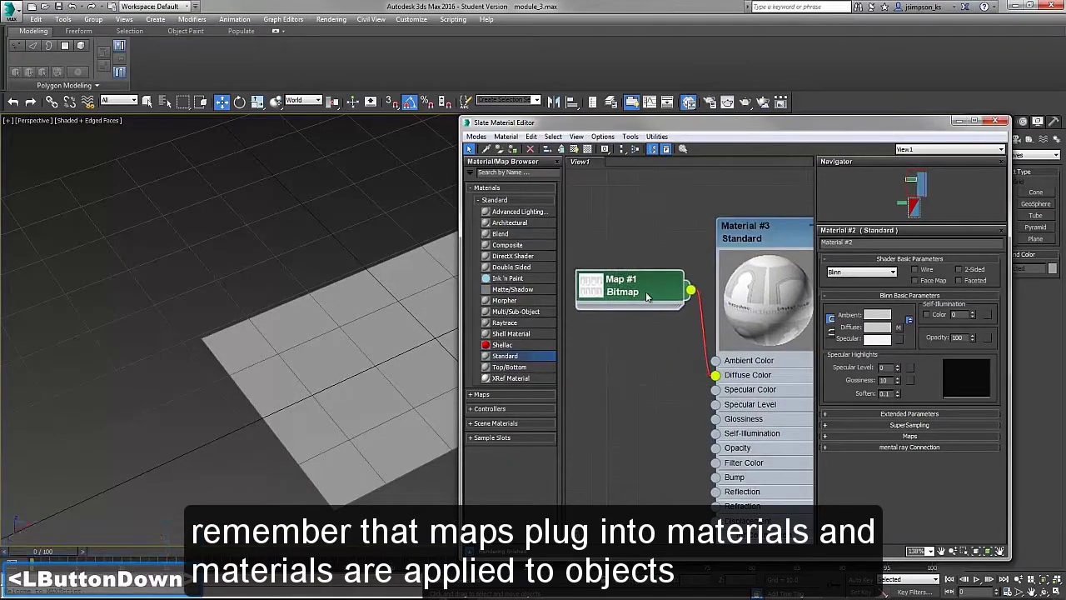
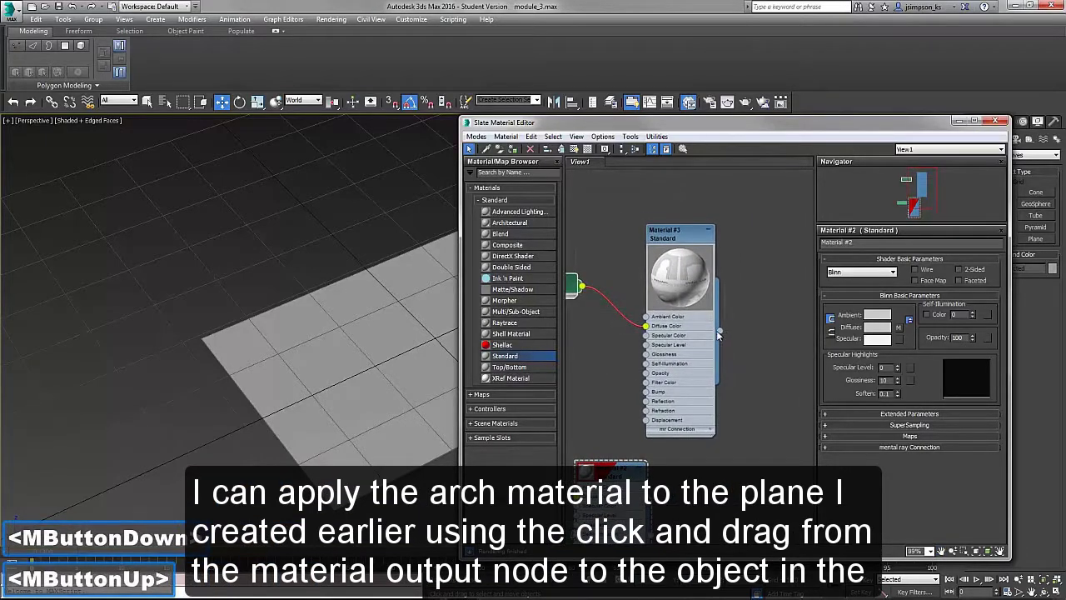
click(721, 333)
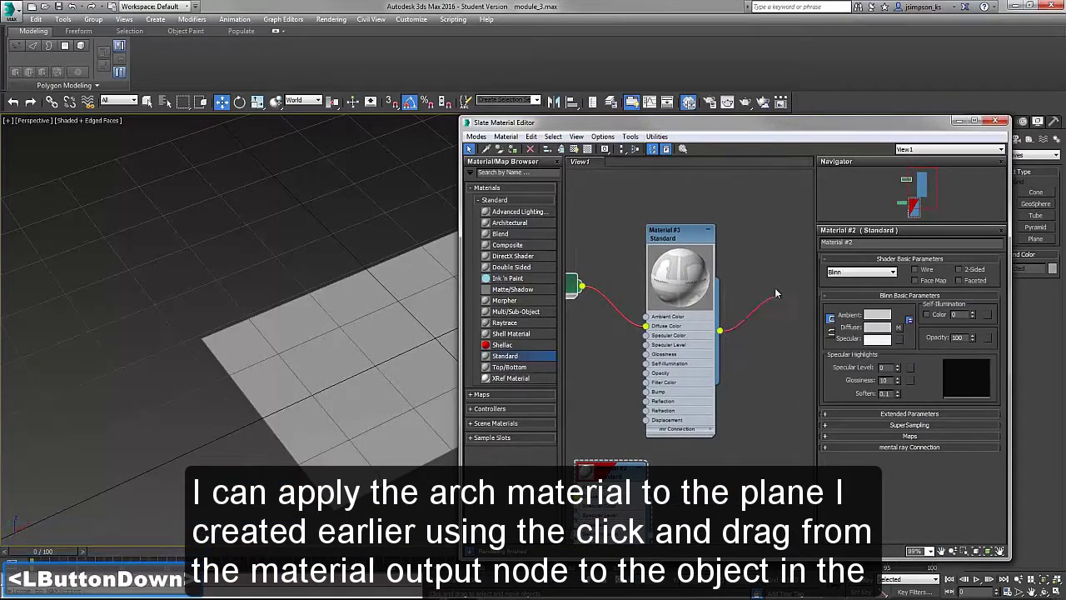
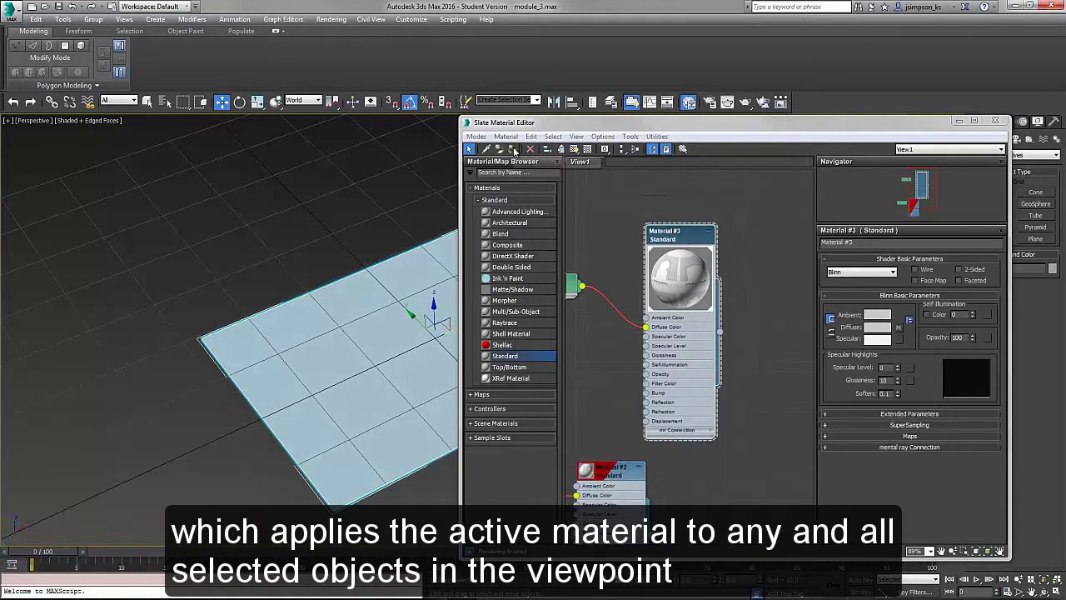
Show Material #3's arches image shaded on the plane and close the Slate editor
click(517, 152)
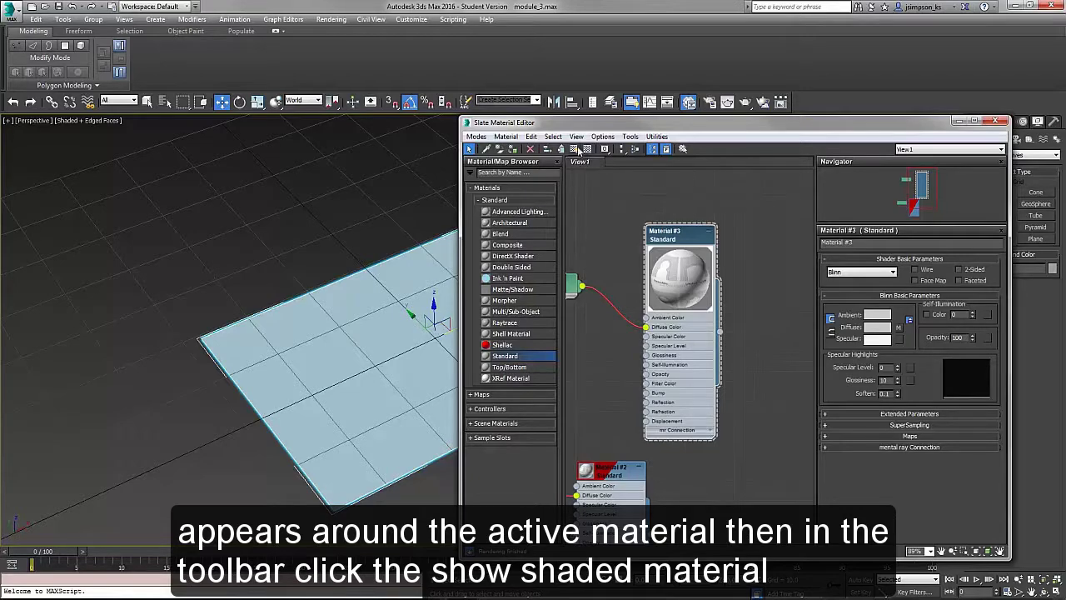
click(579, 147)
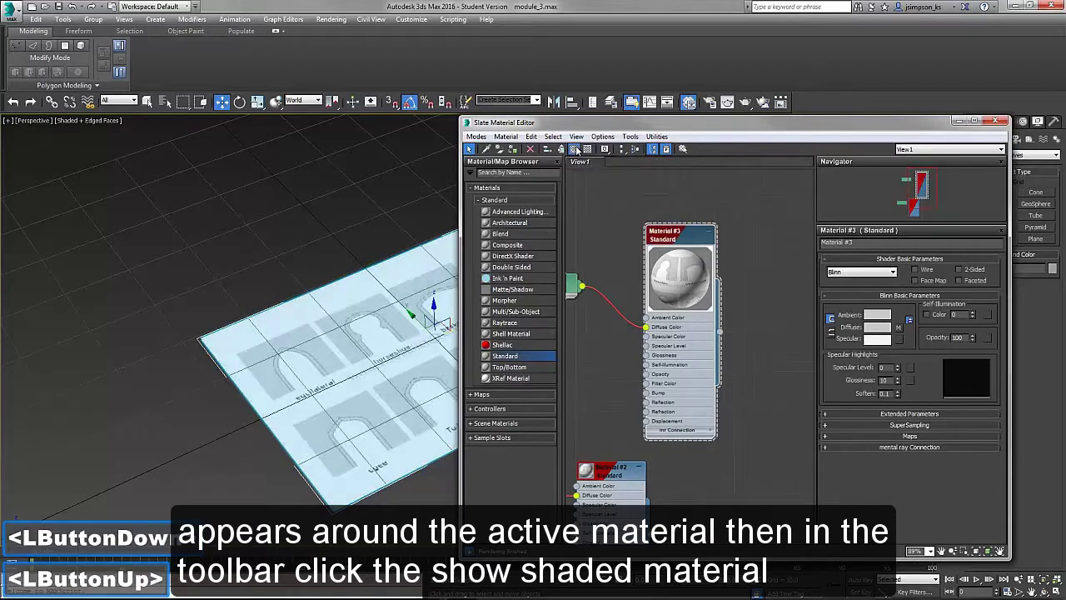
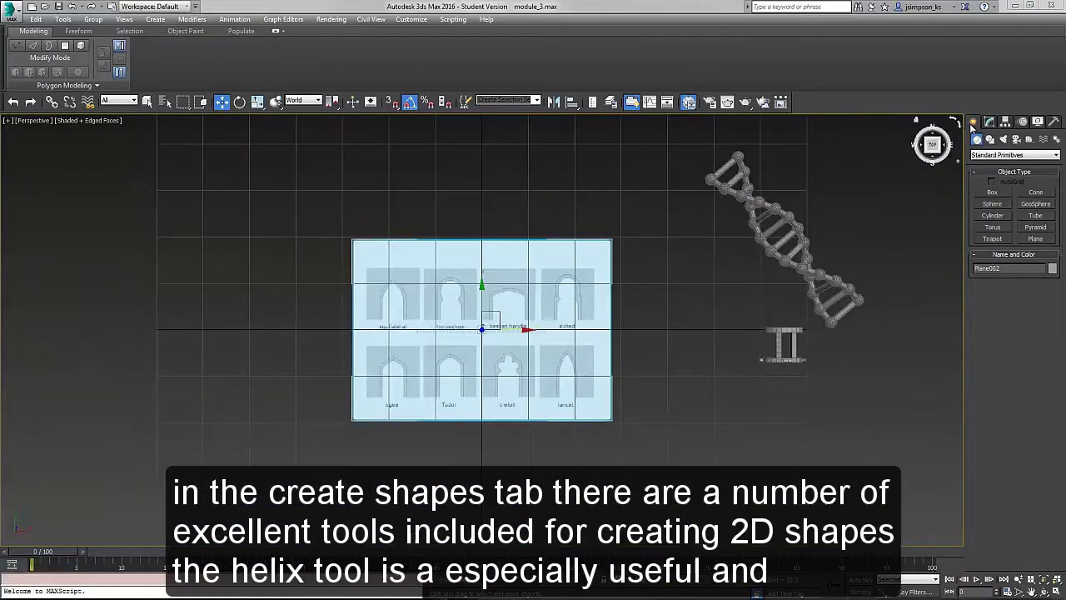
Start a Line spline on the grid with AutoGrid enabled under Create > Shapes > Splines
click(918, 121)
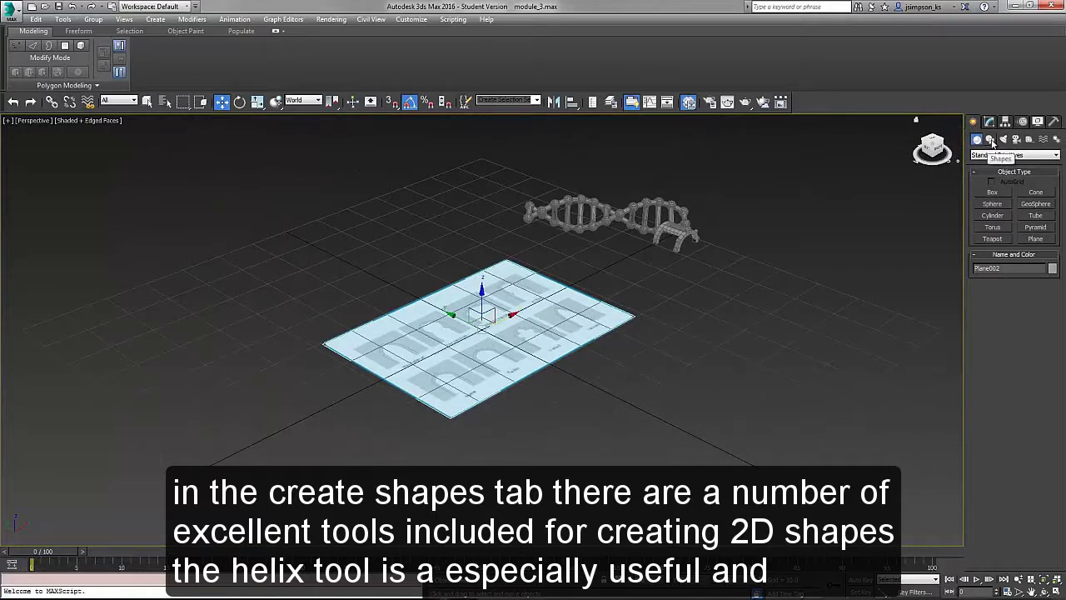
click(994, 140)
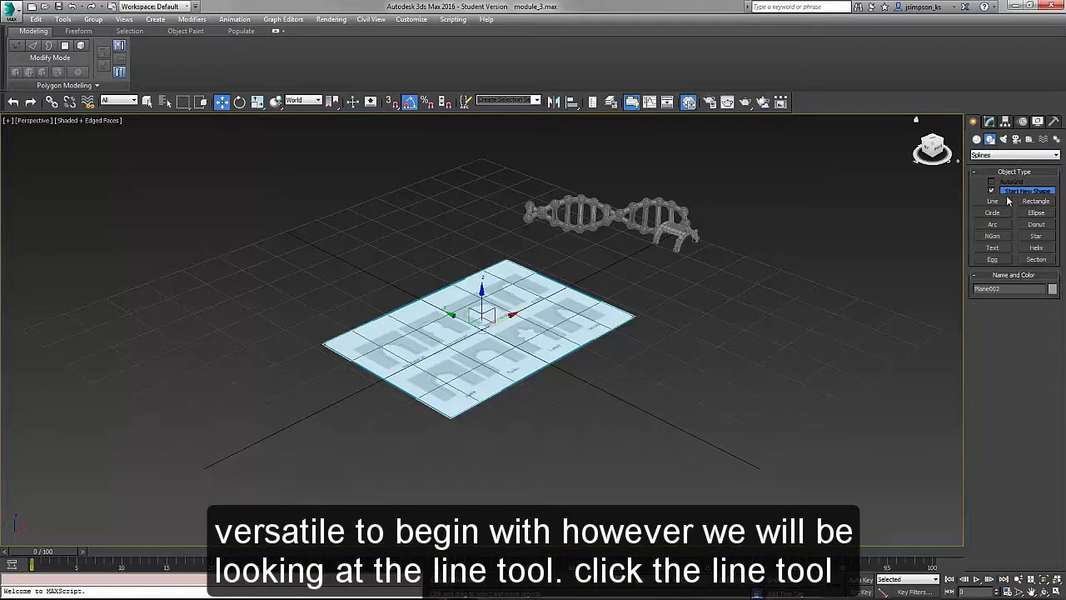
click(1000, 201)
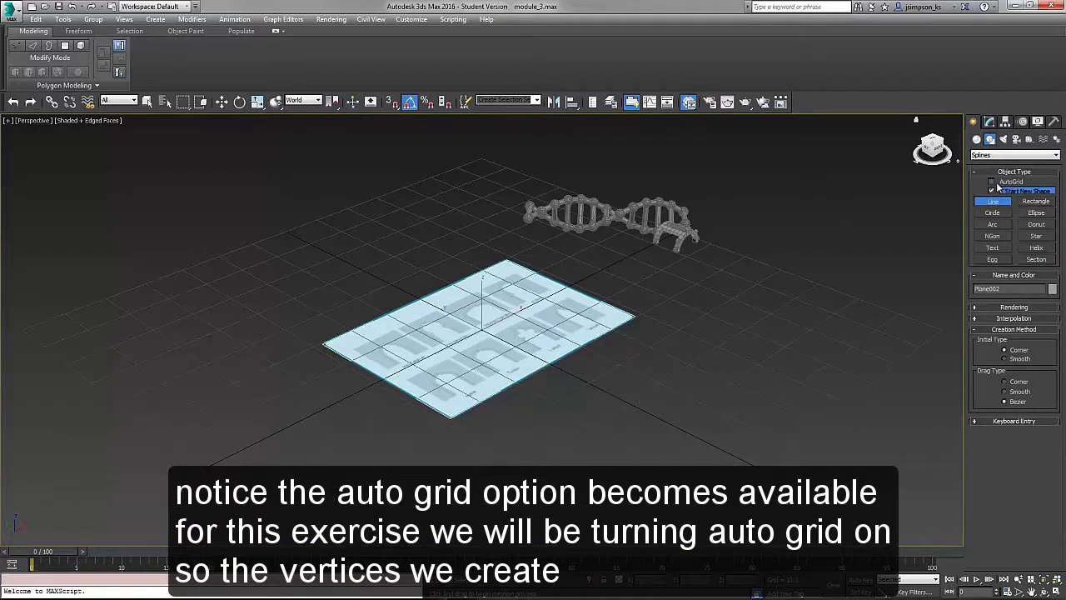
click(996, 182)
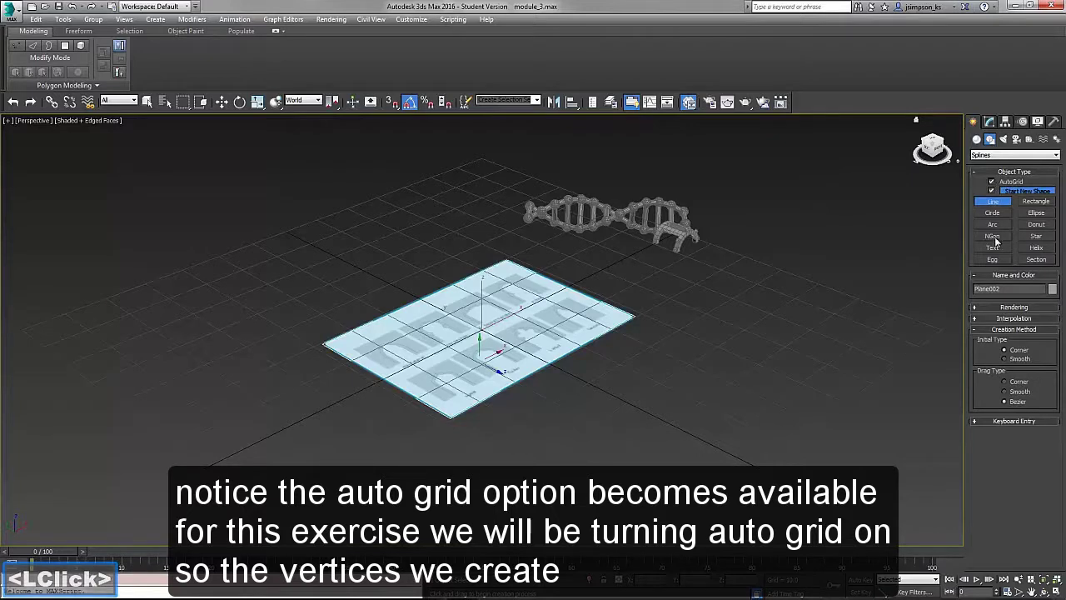
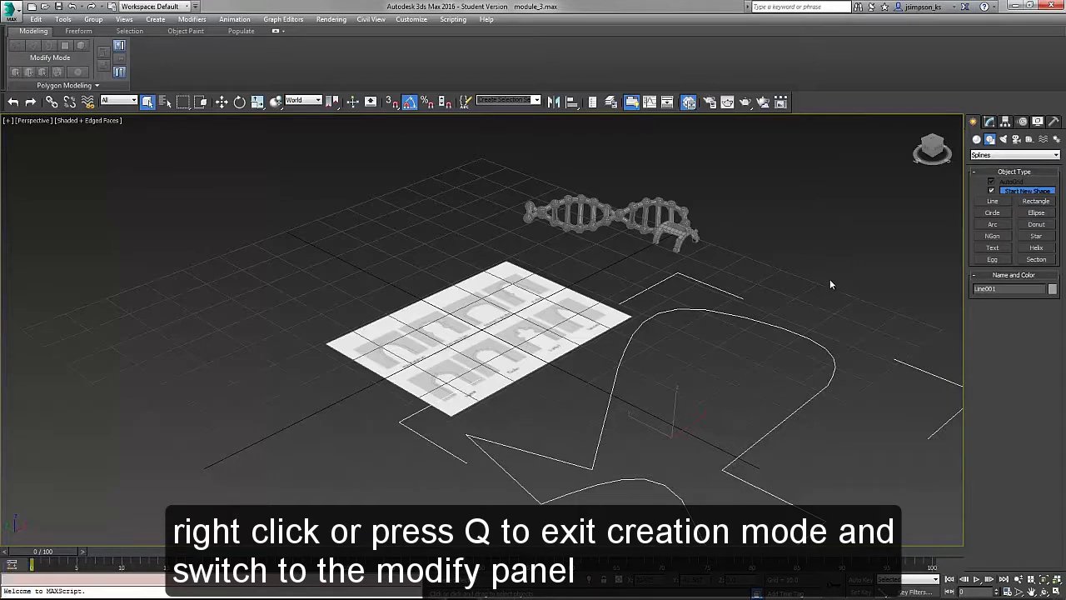
At the line's Vertex level in Modify, engage Fillet on a corner vertex to round it
click(997, 121)
middle_click(728, 458)
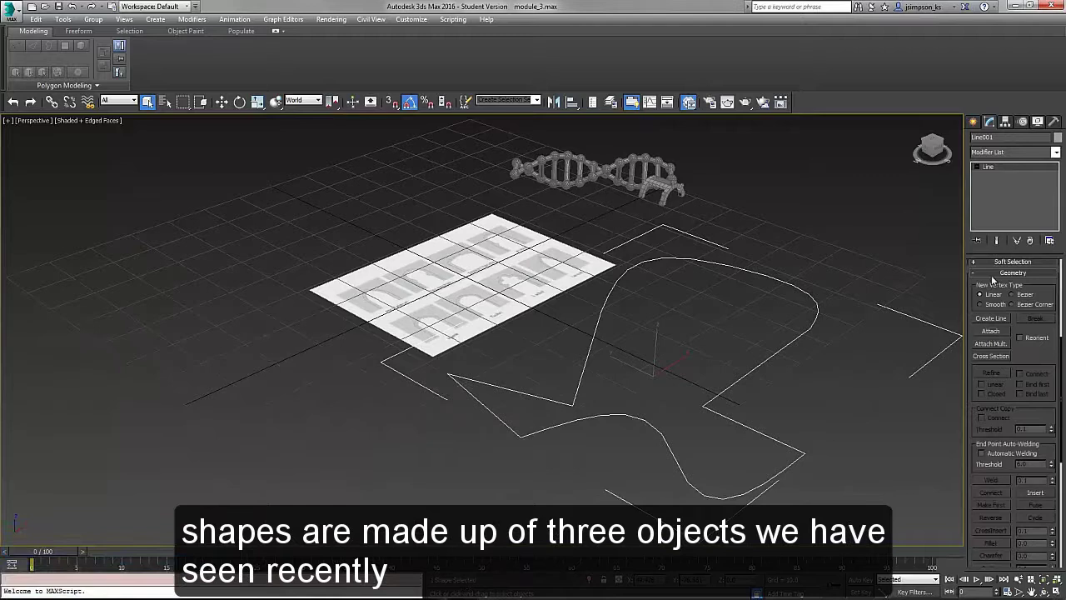
click(985, 168)
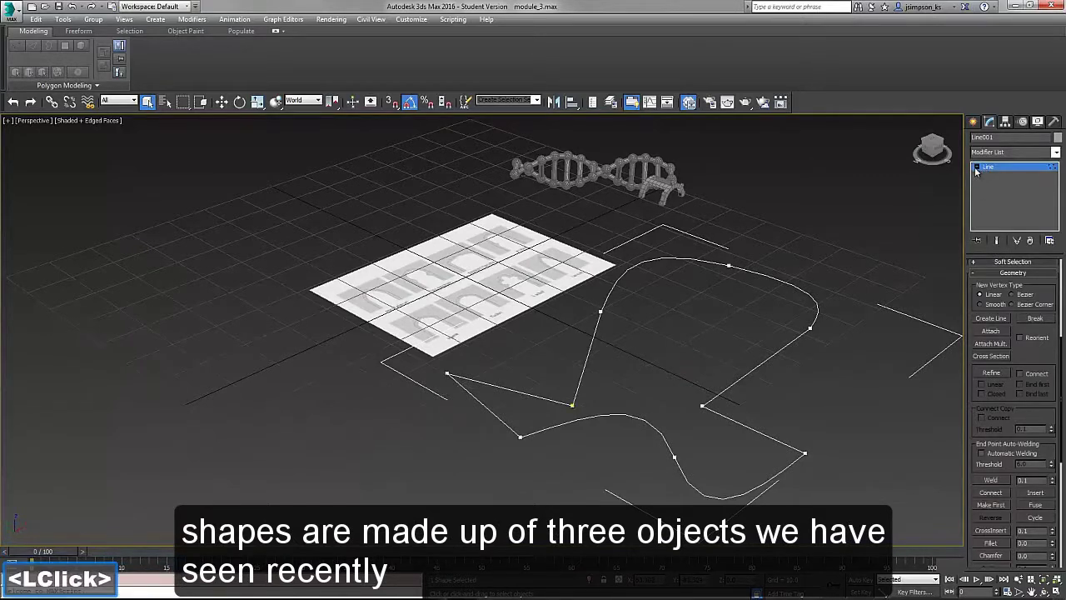
click(978, 165)
click(1002, 177)
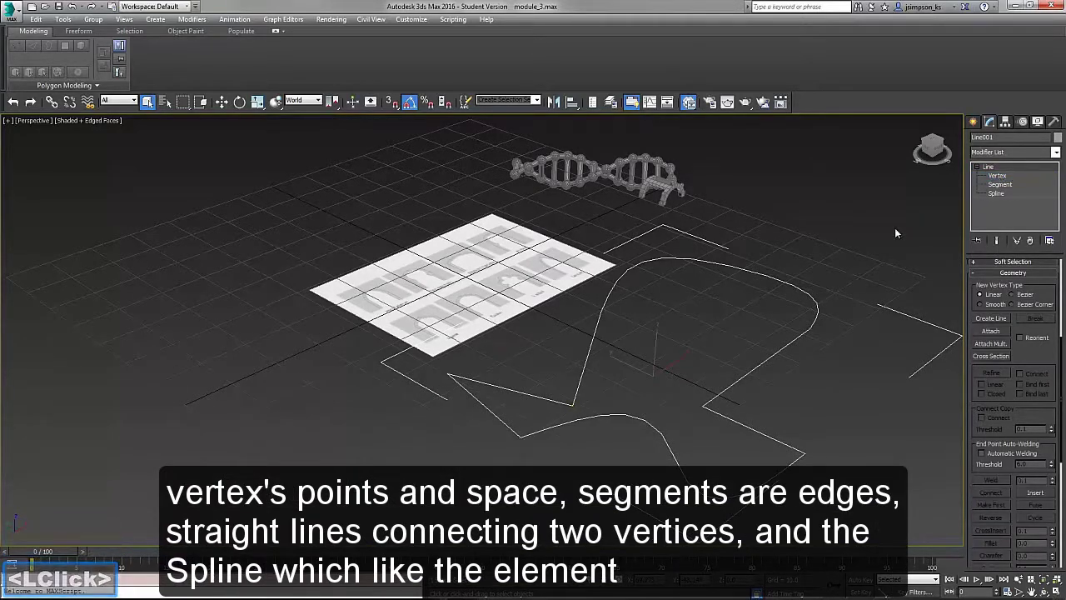
click(994, 178)
double_click(998, 187)
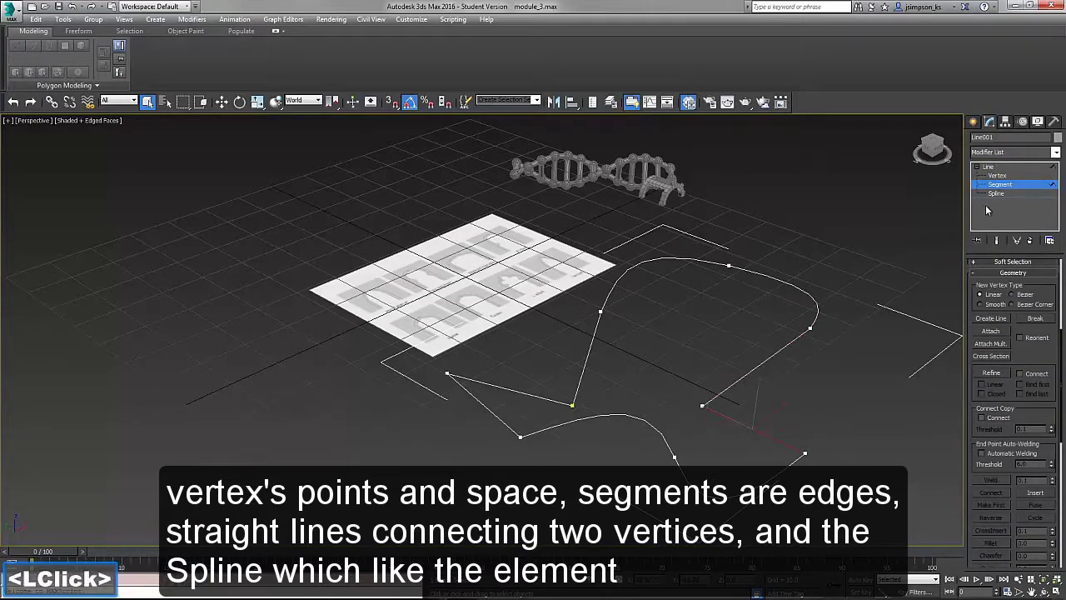
click(1002, 194)
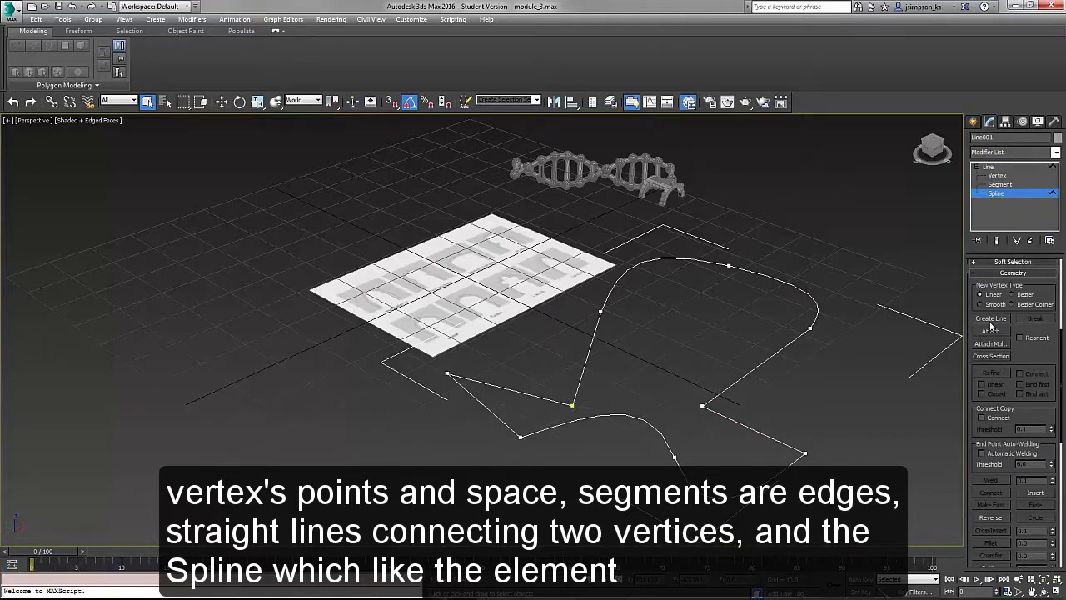
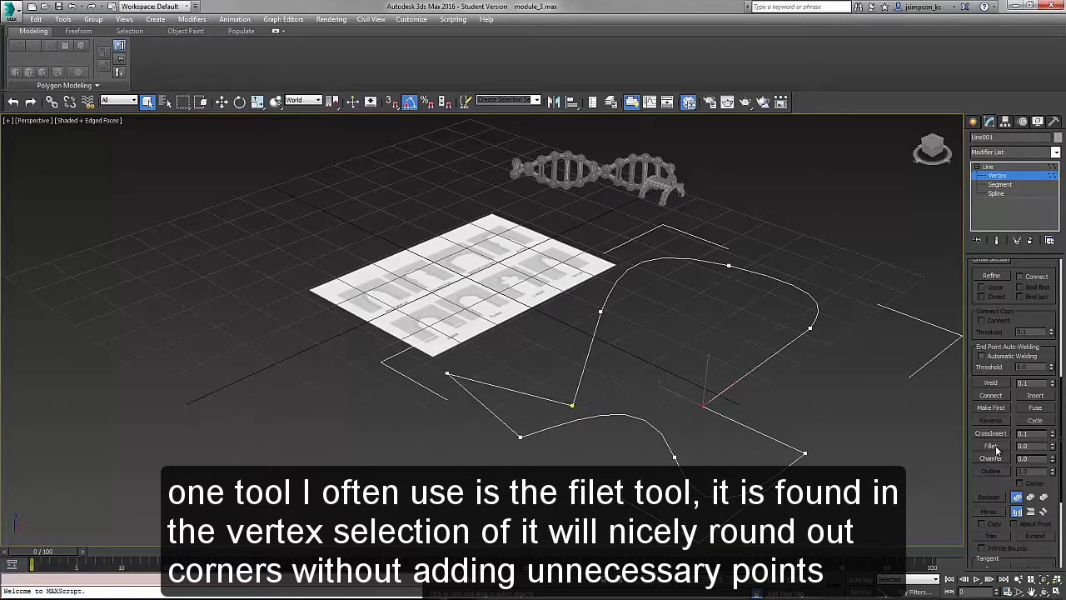
click(998, 450)
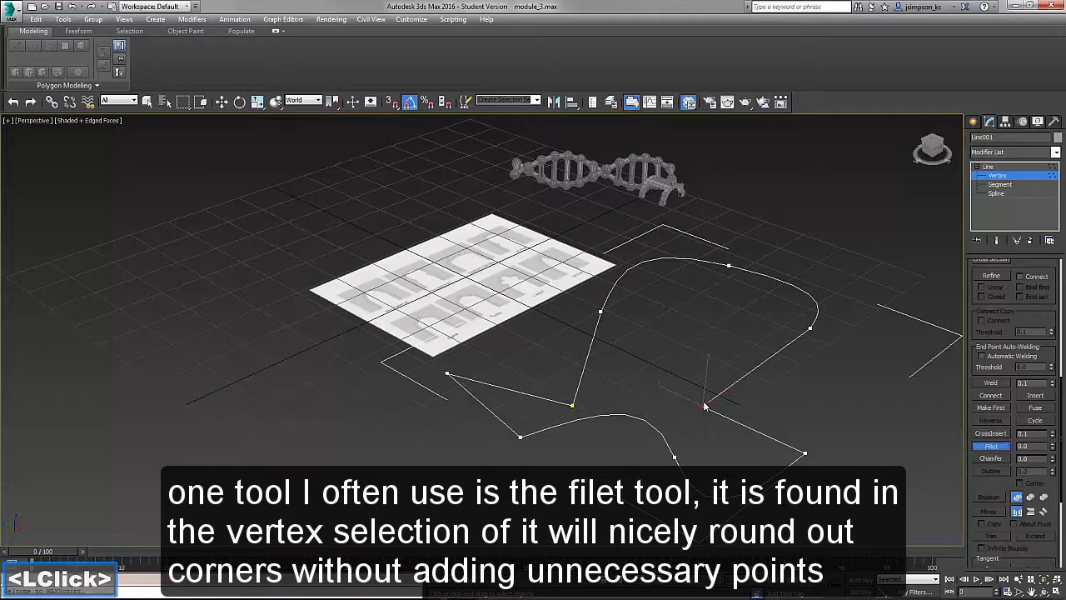
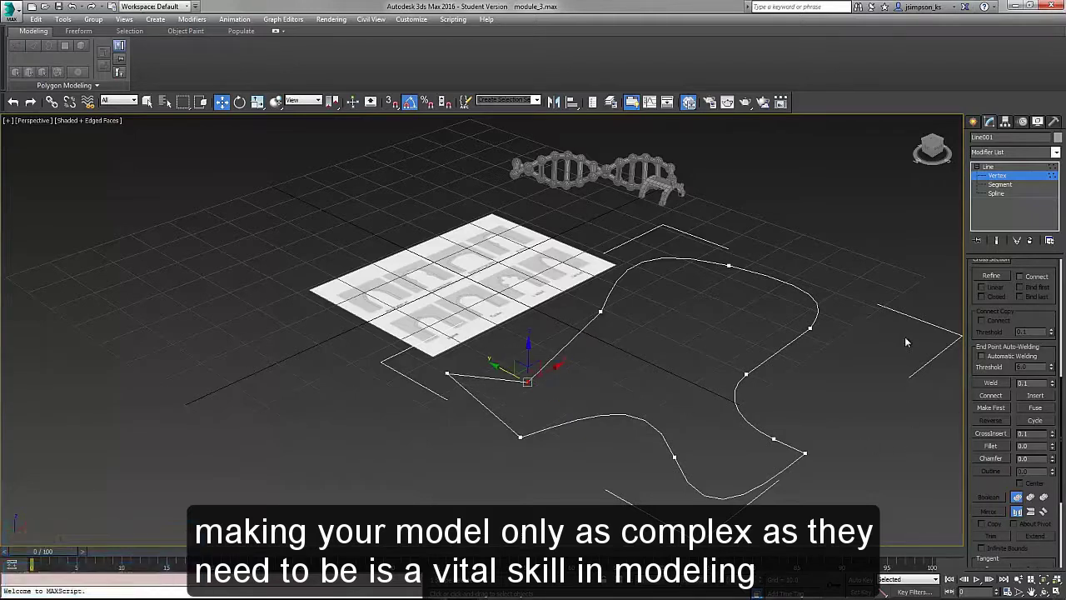
Select and delete the whole test line, then face the scene from the Front view
click(999, 170)
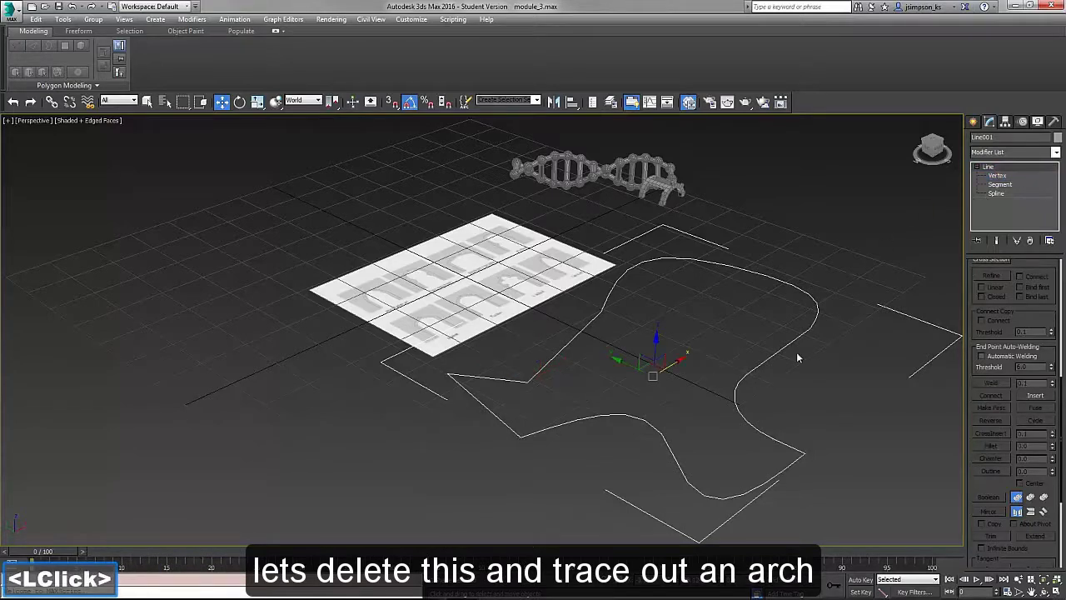
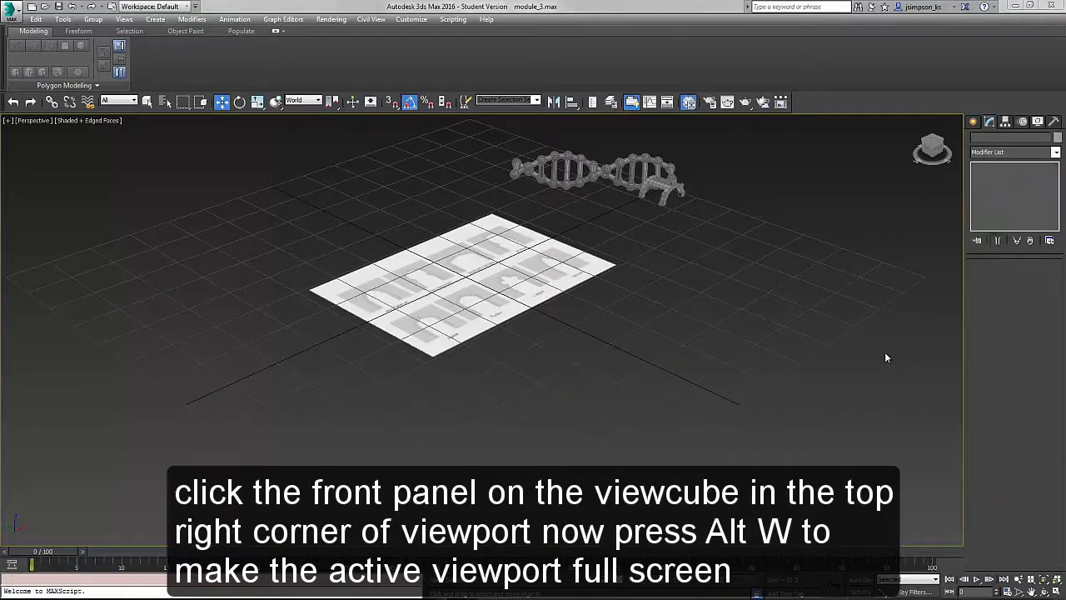
double_click(938, 147)
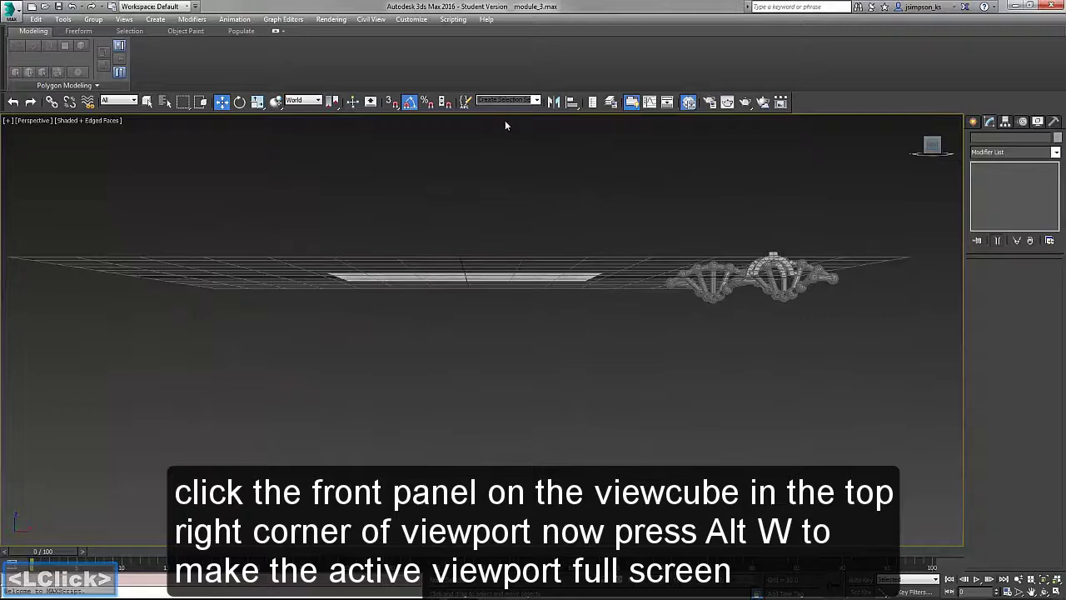
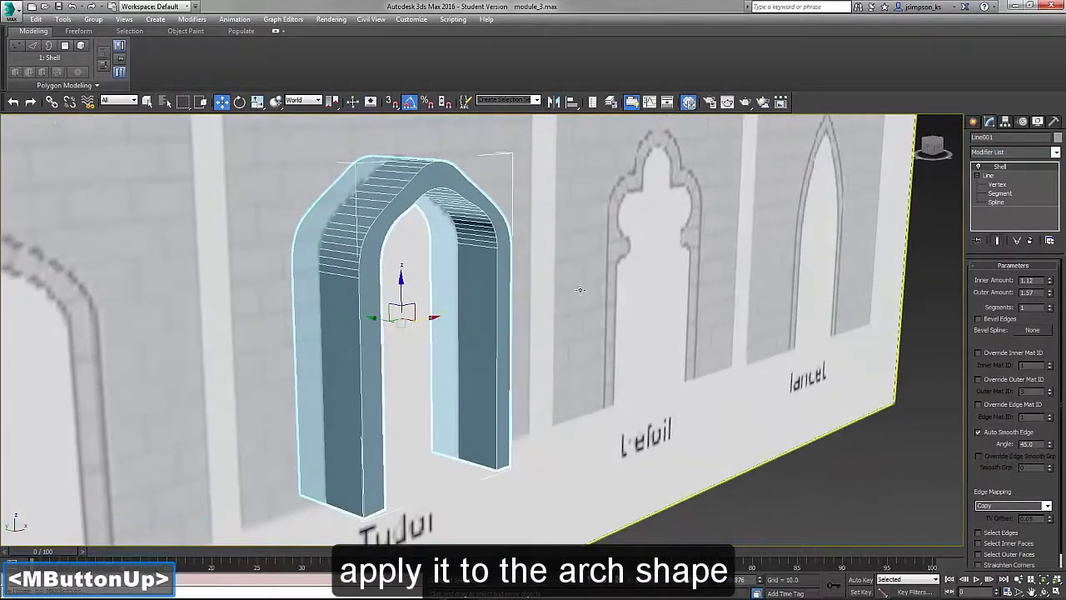
click(895, 74)
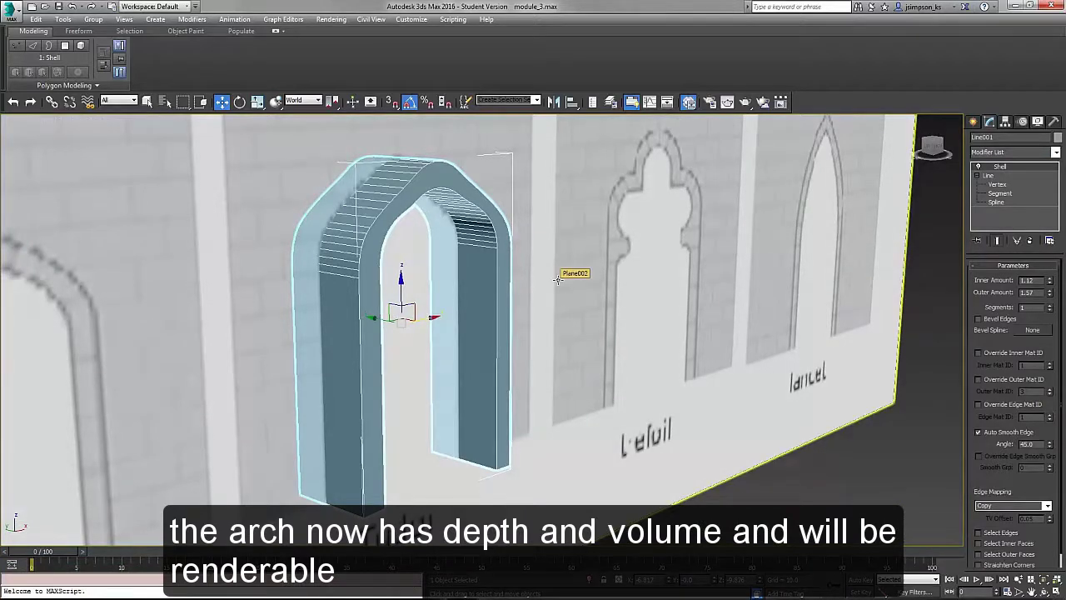
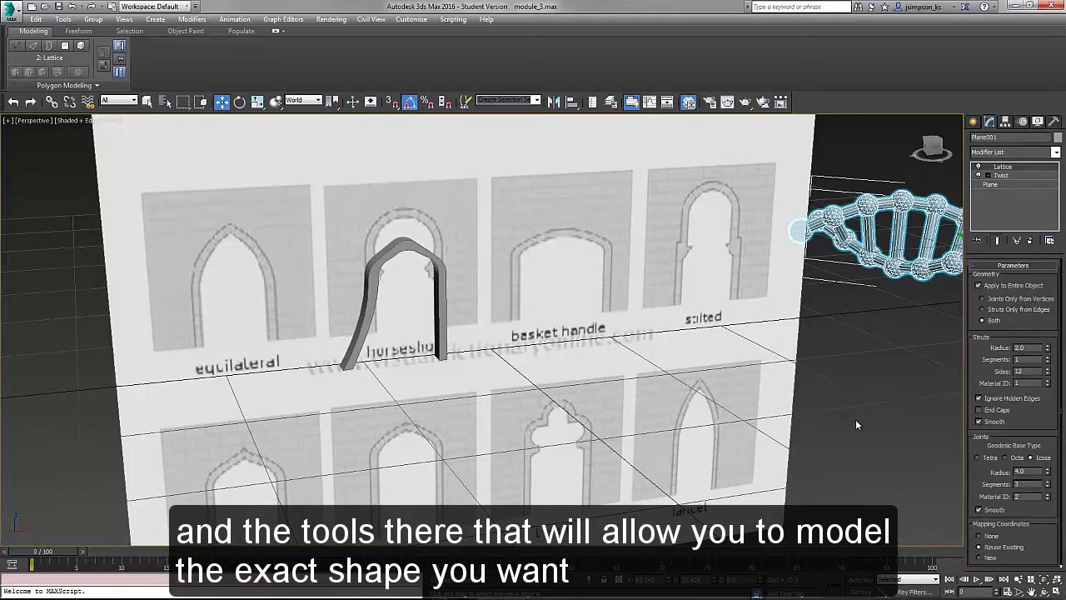
Switch focus with Alt+F10 to bring the textures.com browser over the arch scene
key(alt+F10)
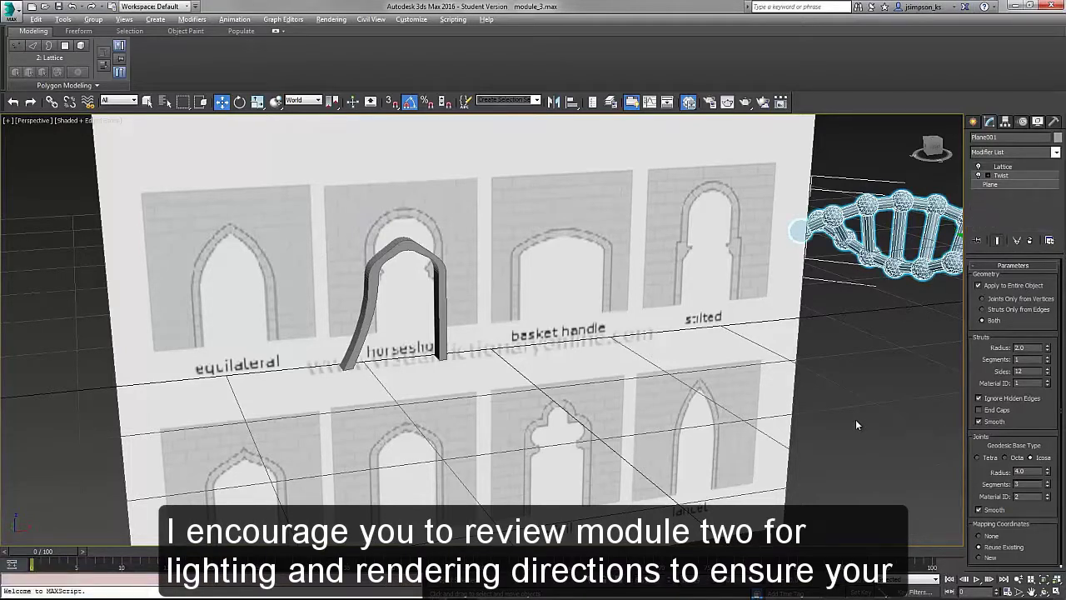
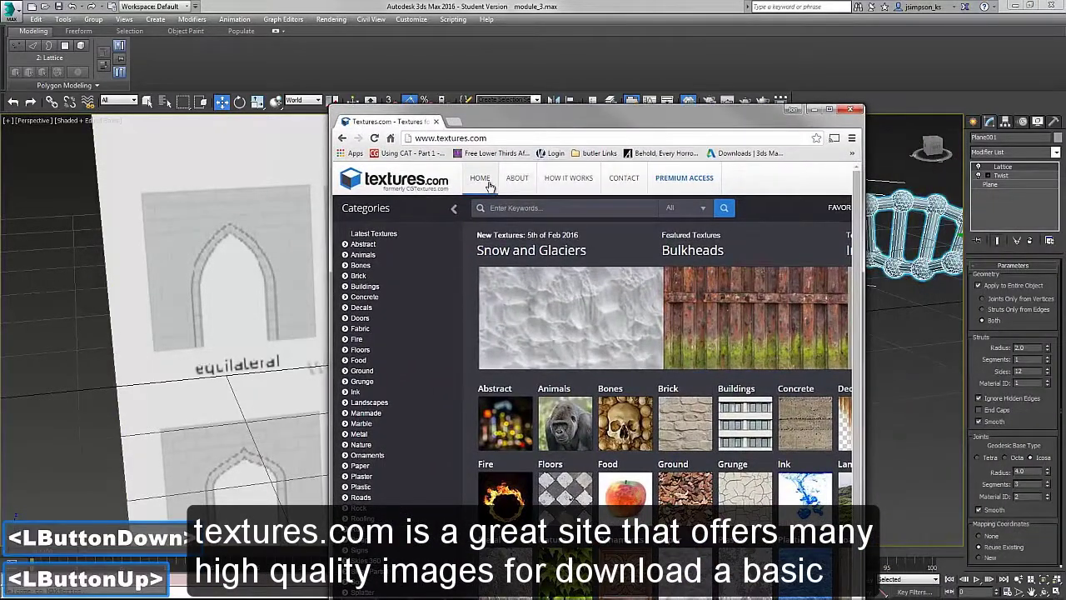
Scroll through the textures.com category thumbnails and return to the top
scroll(down, 3)
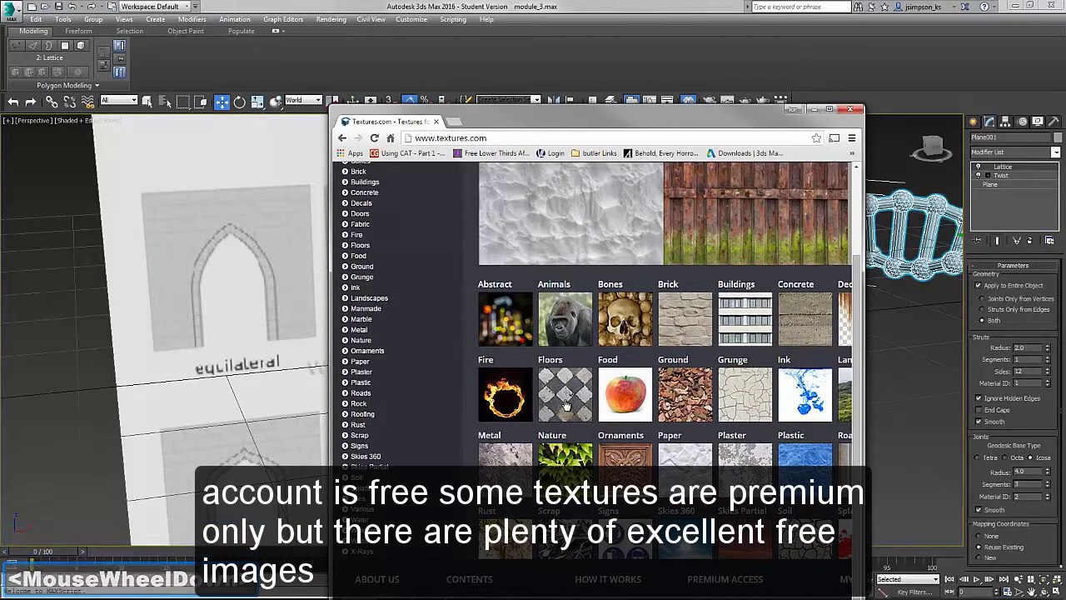
scroll(down, 3)
scroll(up, 3)
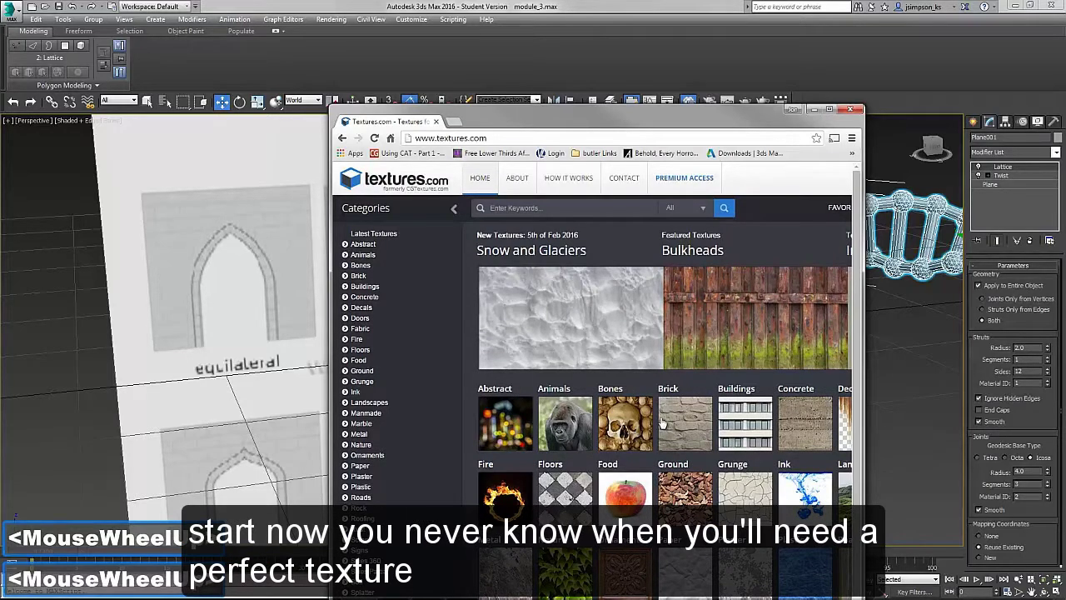